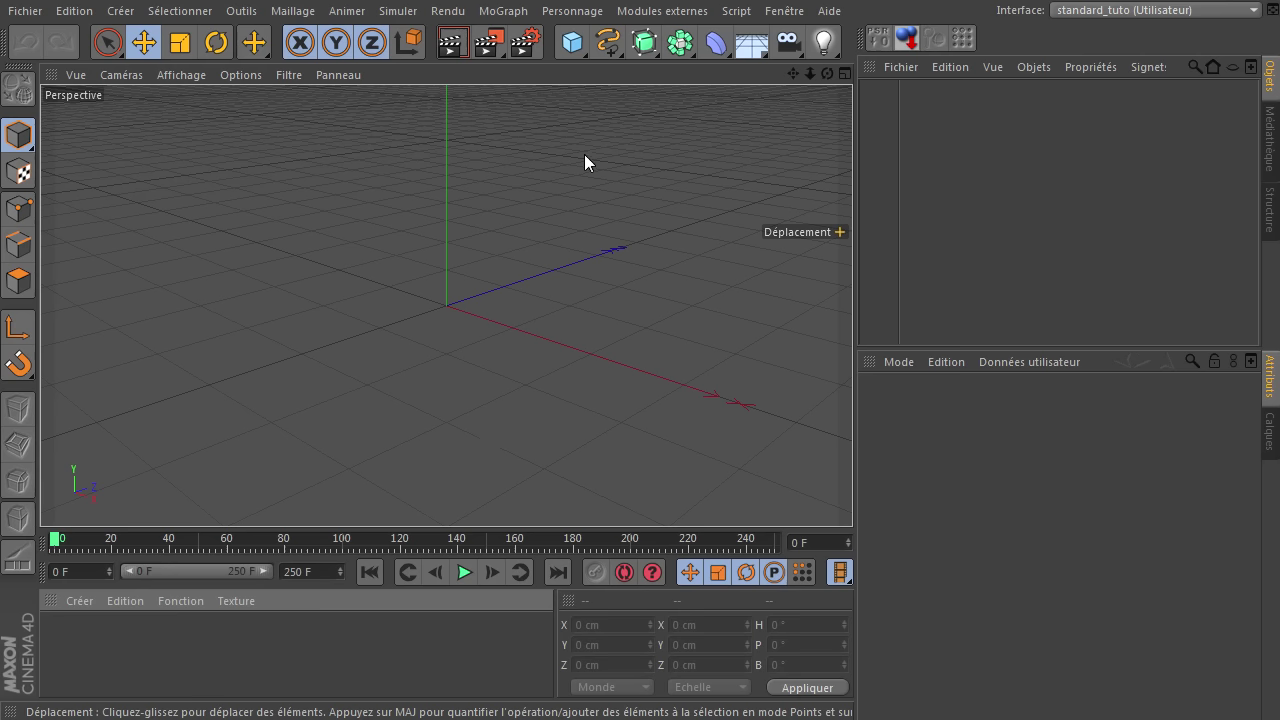
Add a Background object to the scene and create a new default material Mat
{"action": "left_click", "coordinate": [759, 50]}
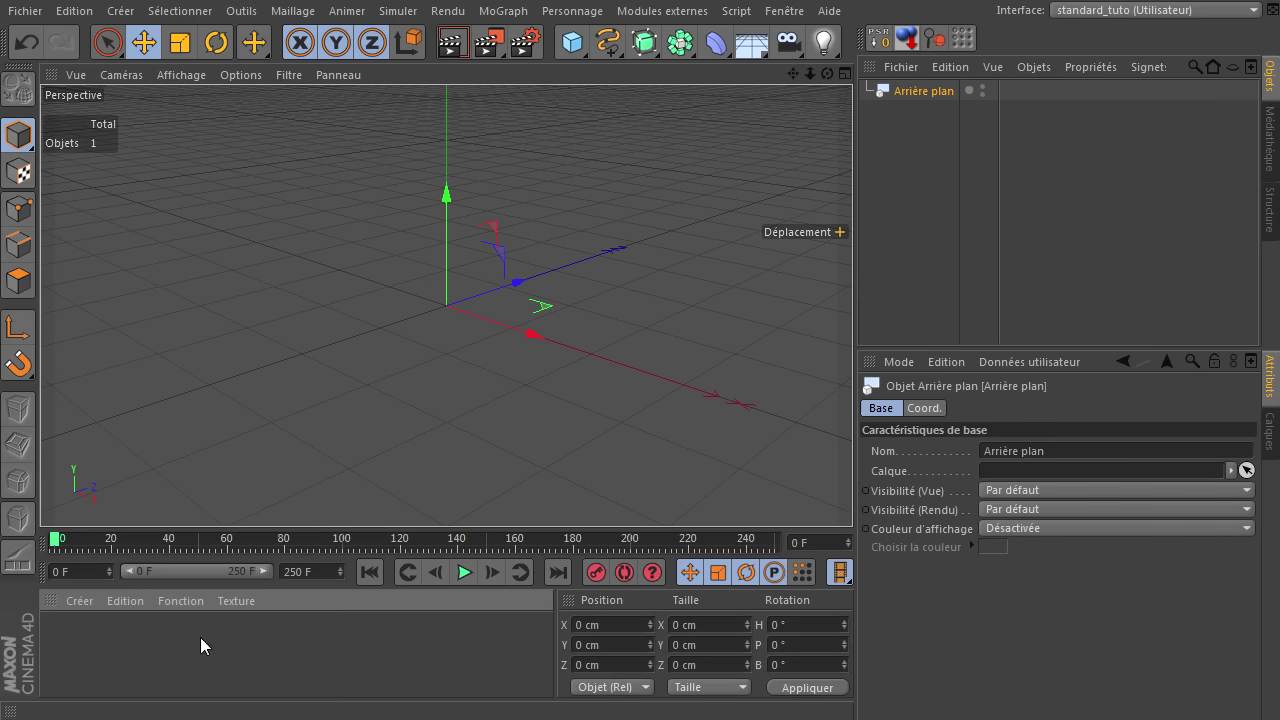
{"action": "left_click", "coordinate": [181, 667]}
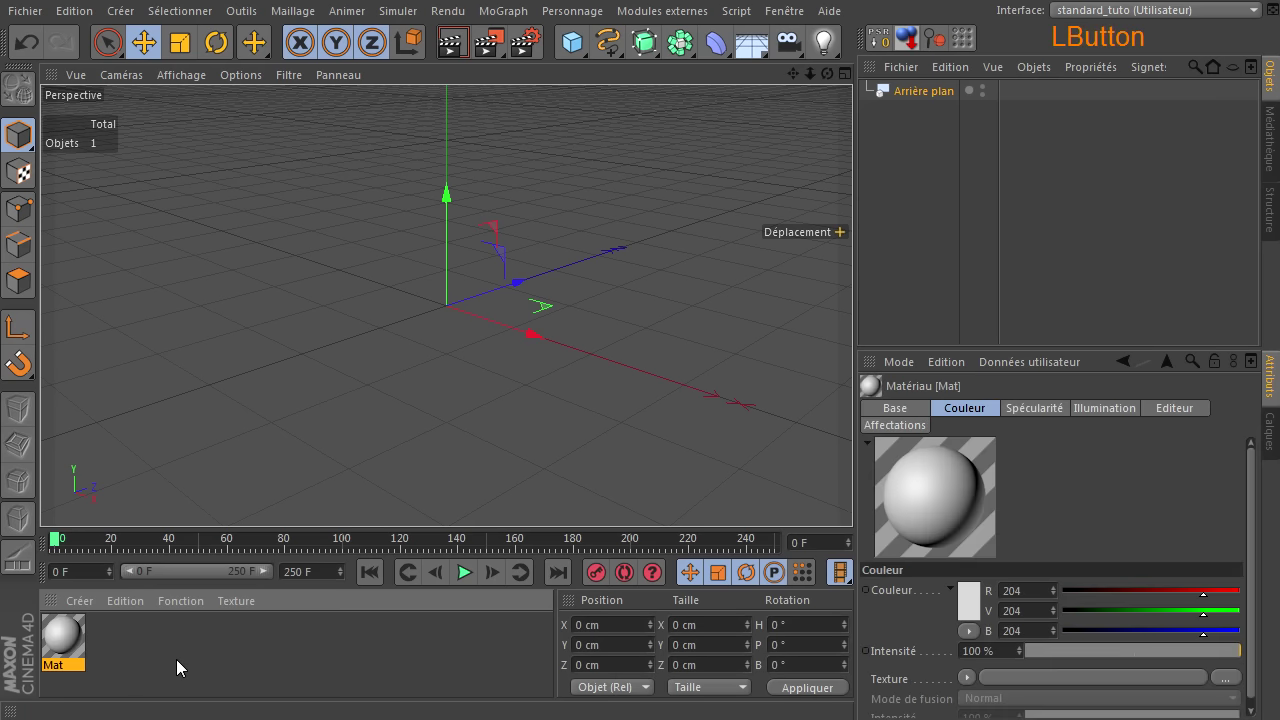
Edit material Mat and switch off its specular highlight channel
{"action": "left_click", "coordinate": [80, 651]}
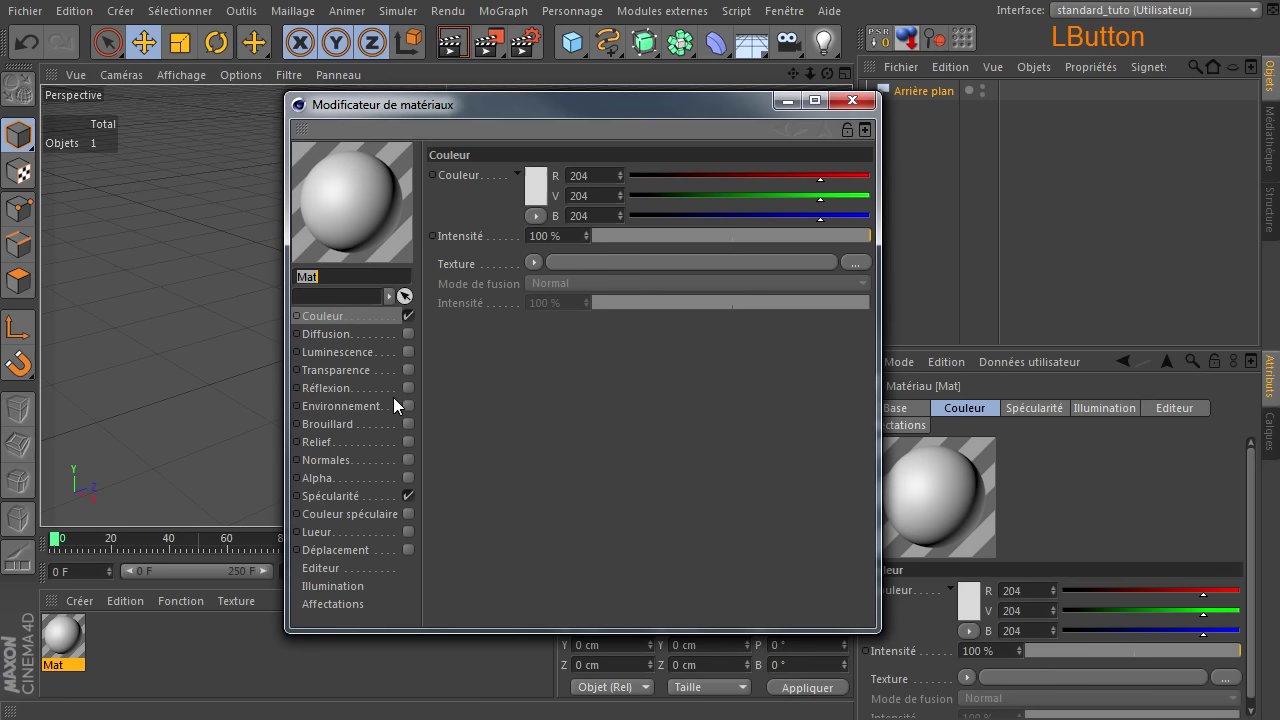
{"action": "left_click", "coordinate": [415, 503]}
{"action": "left_click", "coordinate": [565, 113]}
{"action": "left_click", "coordinate": [309, 356]}
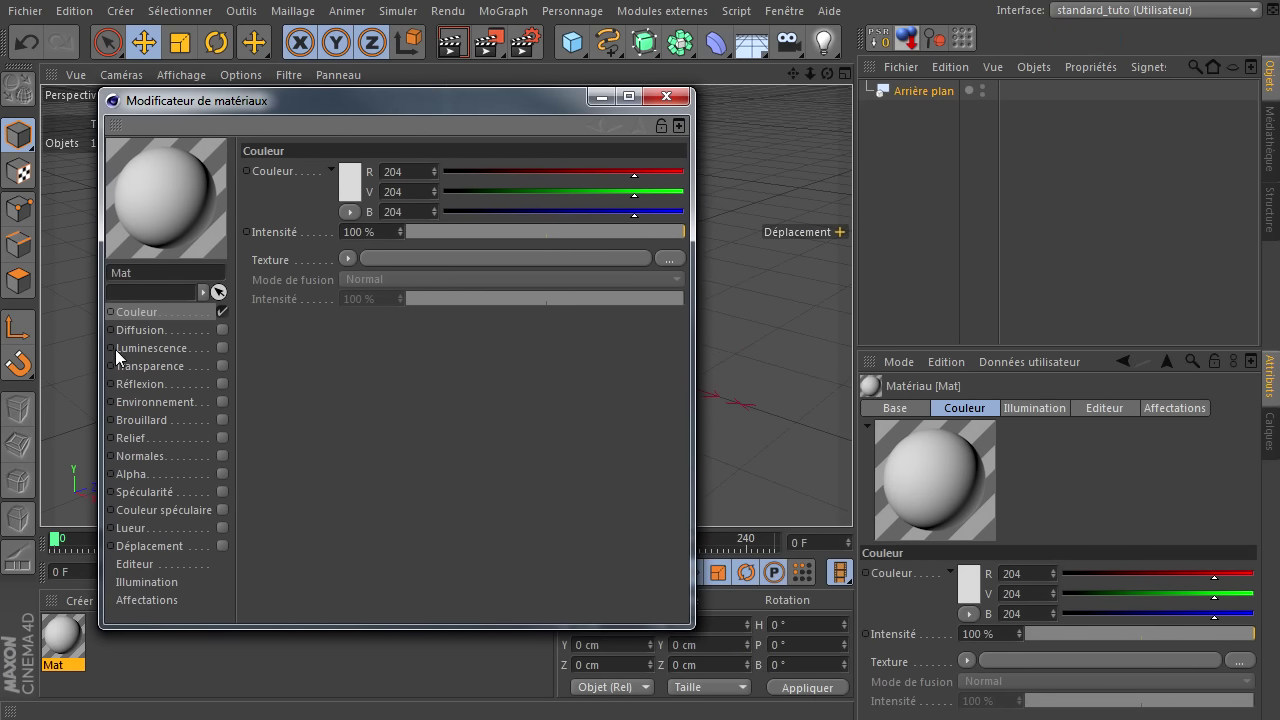
{"action": "left_click", "coordinate": [137, 320]}
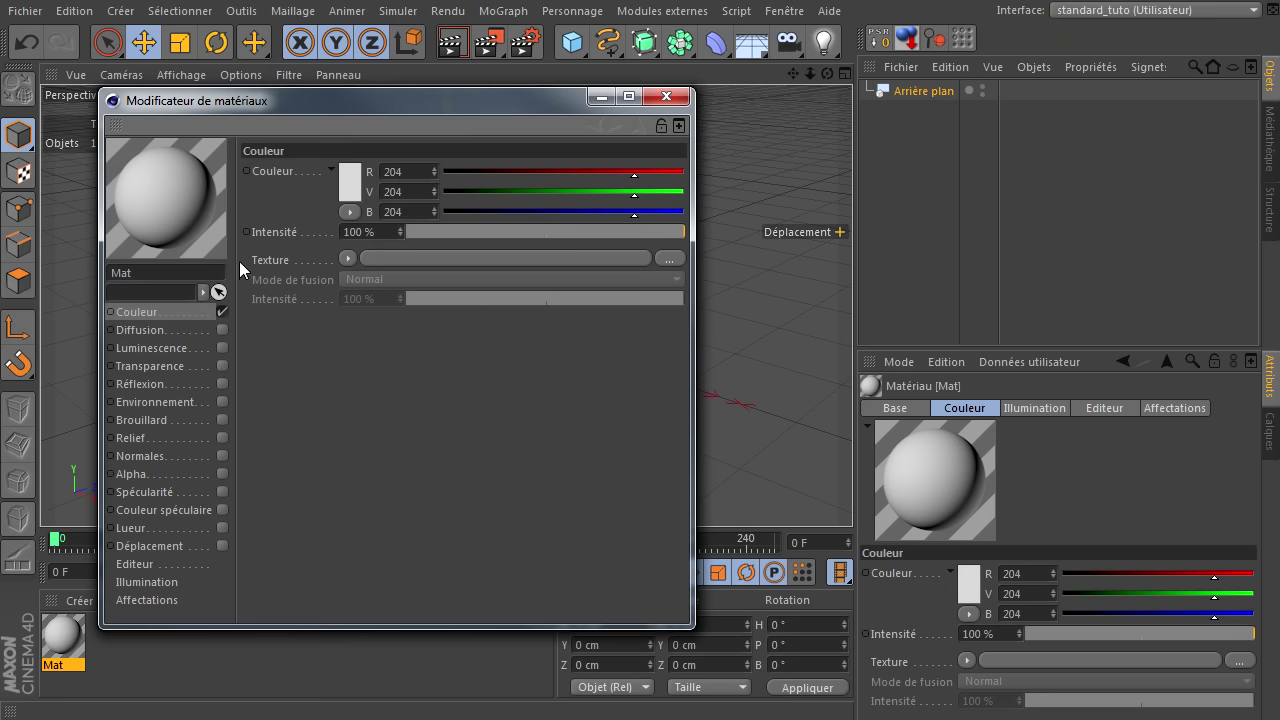
Load a Gradient (Dégradé) shader as the colour channel's texture
{"action": "left_click", "coordinate": [356, 262]}
{"action": "left_click", "coordinate": [392, 484]}
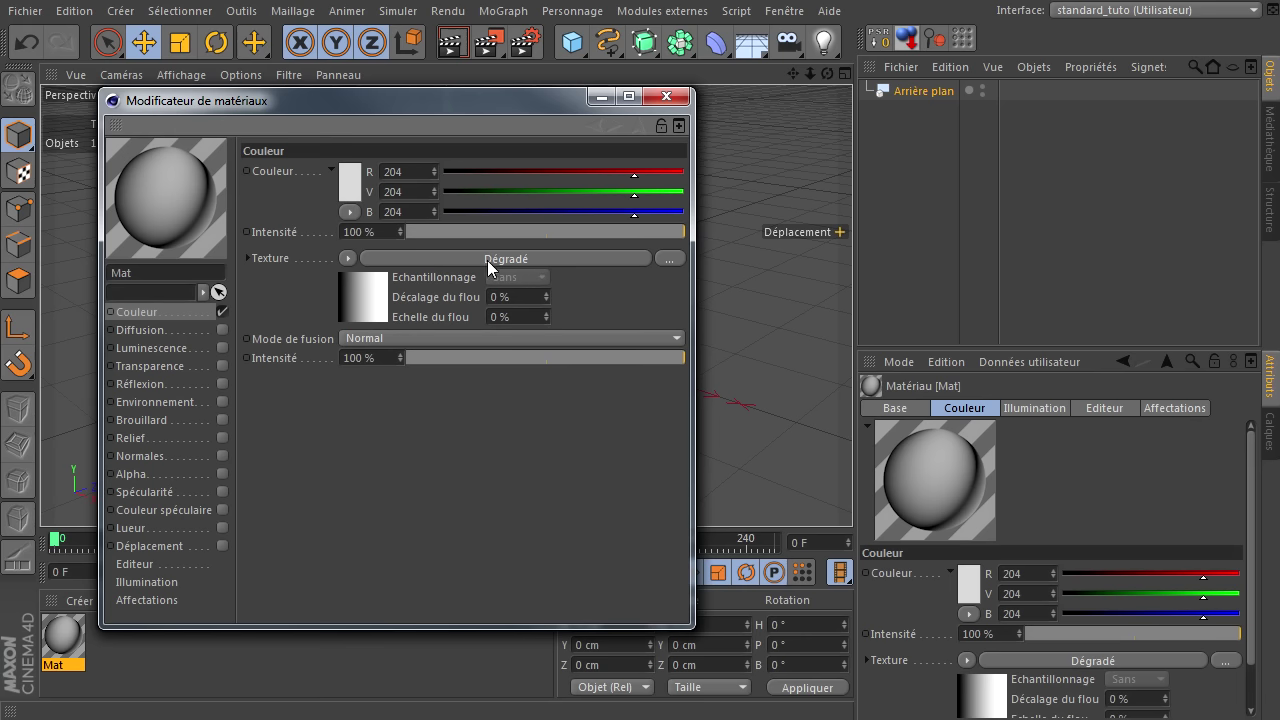
Set the gradient shader's type to 2D - Circulaire
{"action": "left_click", "coordinate": [494, 266]}
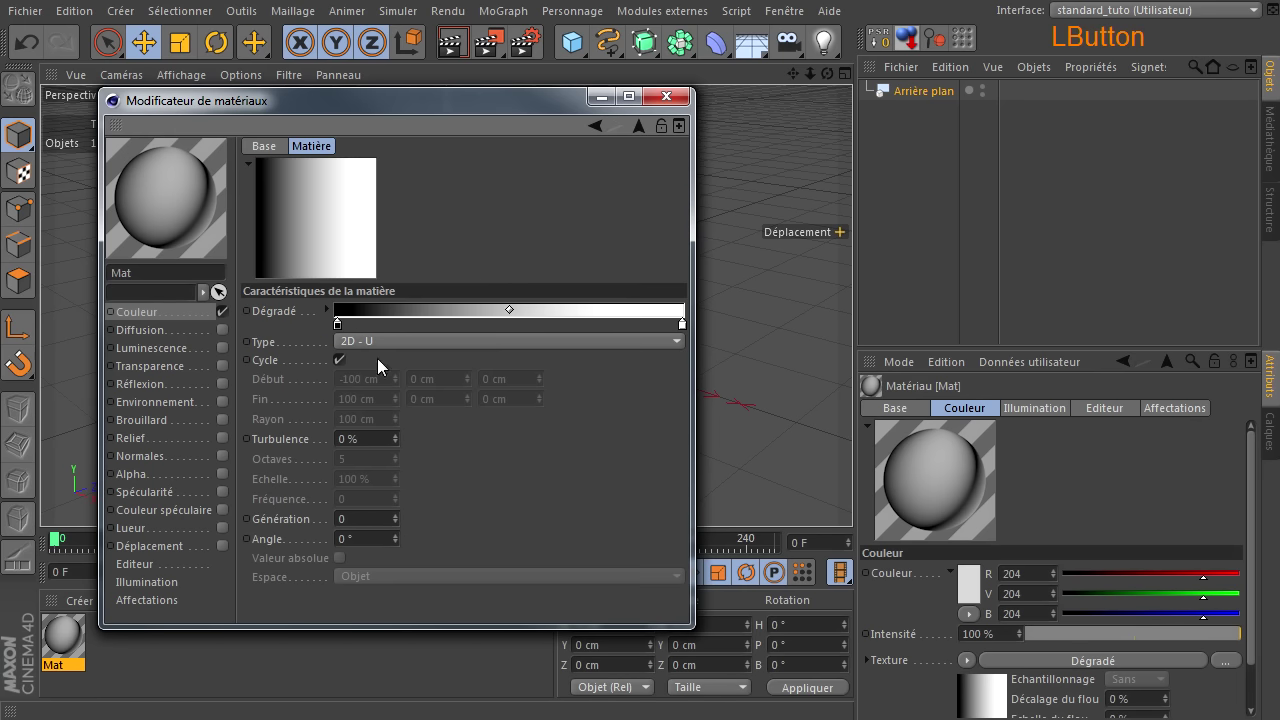
{"action": "left_click", "coordinate": [387, 342]}
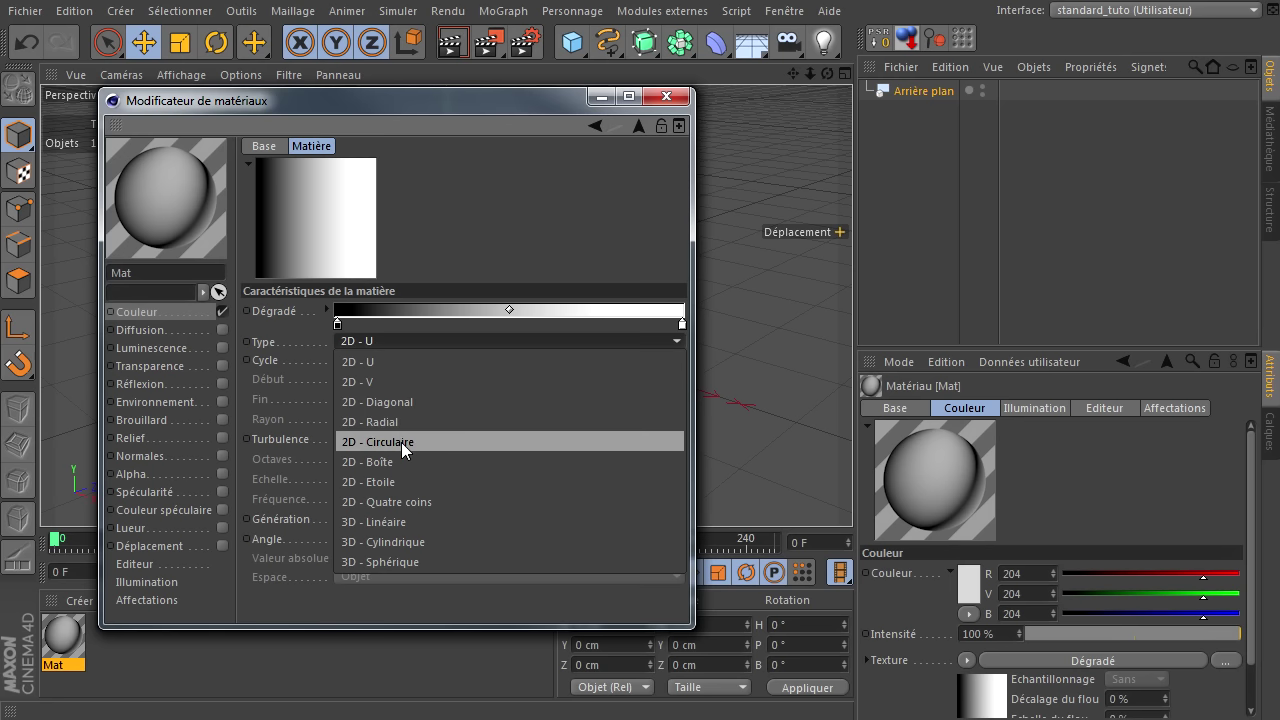
{"action": "left_click", "coordinate": [404, 448]}
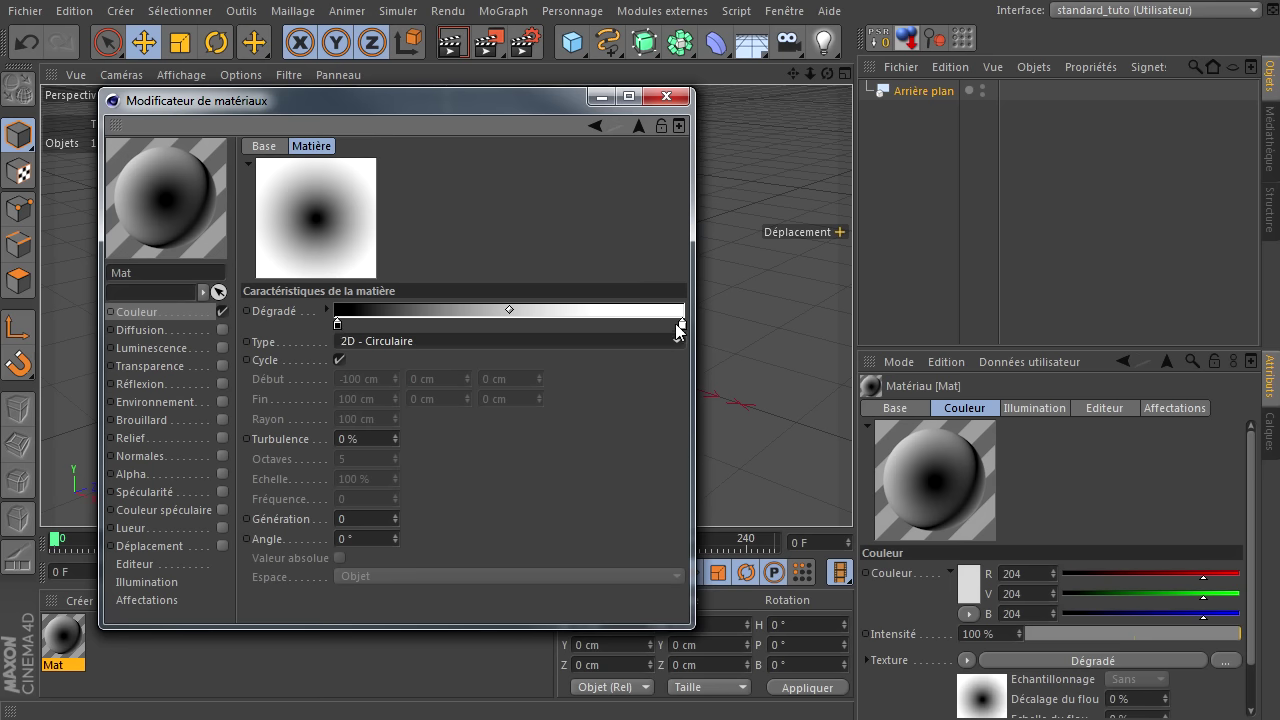
Recolour the gradient's light end knot orange, keeping the dark centre
{"action": "left_click", "coordinate": [693, 332]}
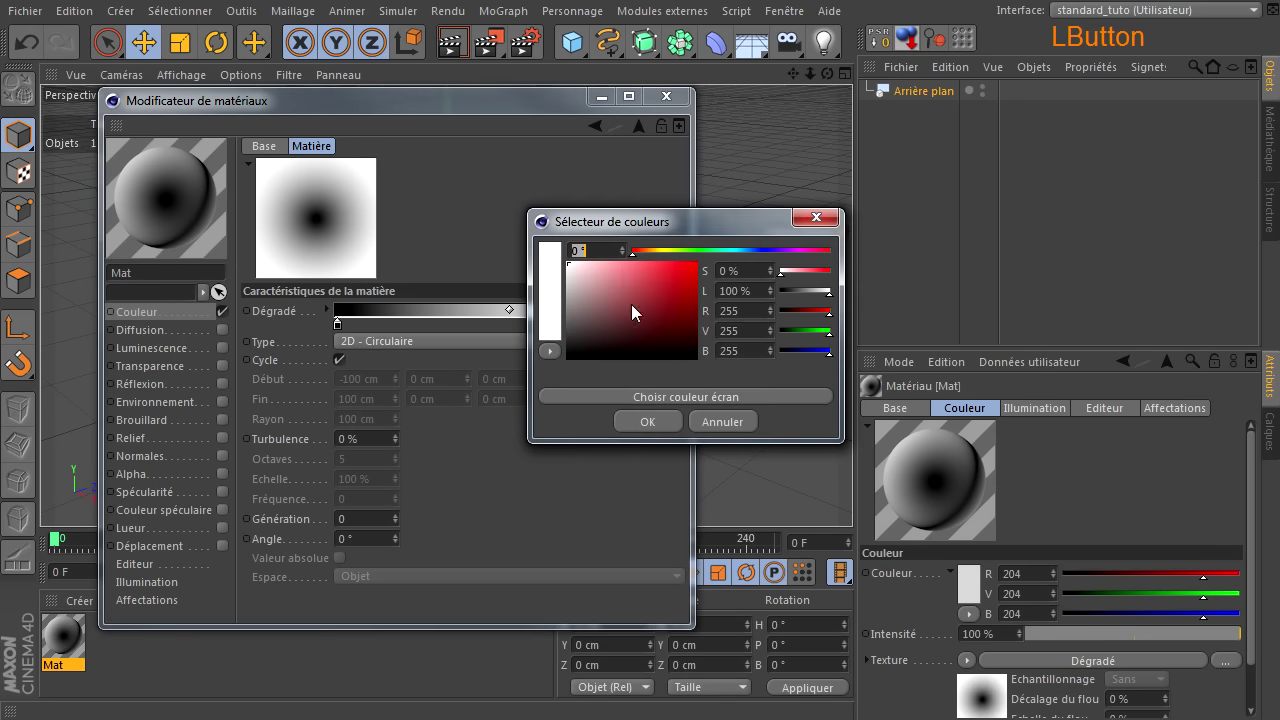
{"action": "left_click", "coordinate": [661, 257]}
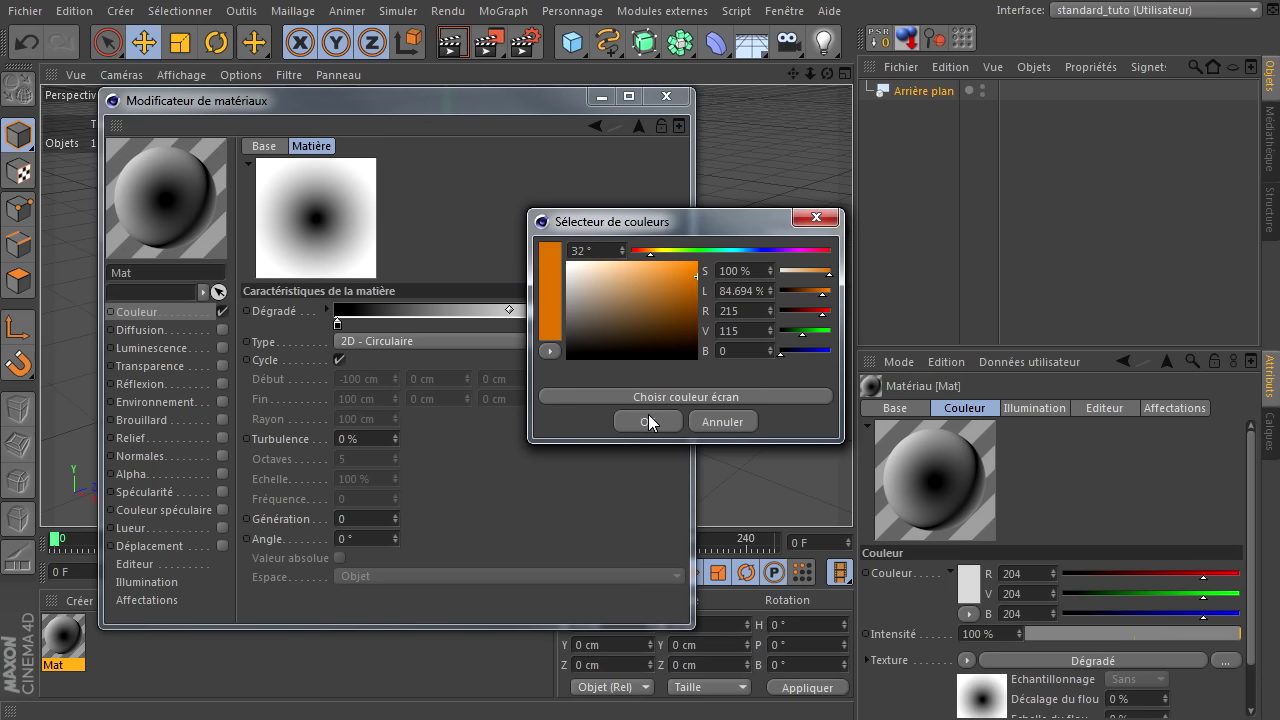
{"action": "left_click", "coordinate": [645, 430]}
{"action": "left_click", "coordinate": [345, 329]}
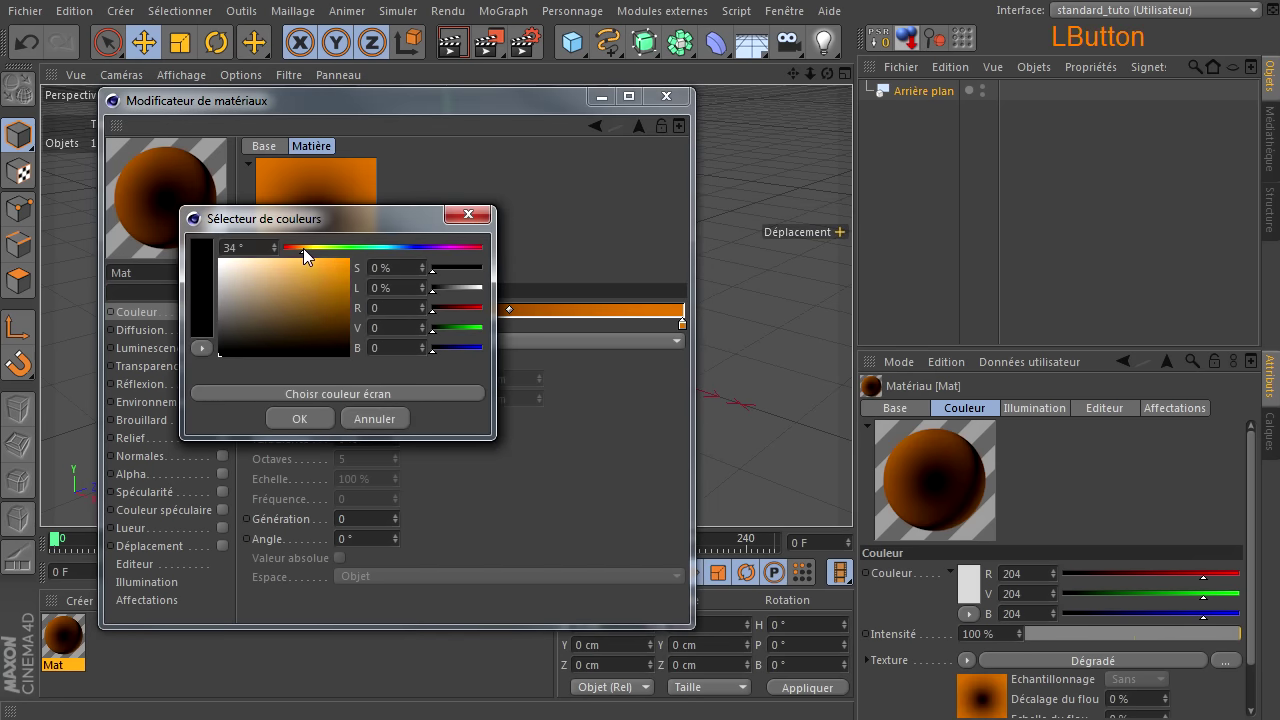
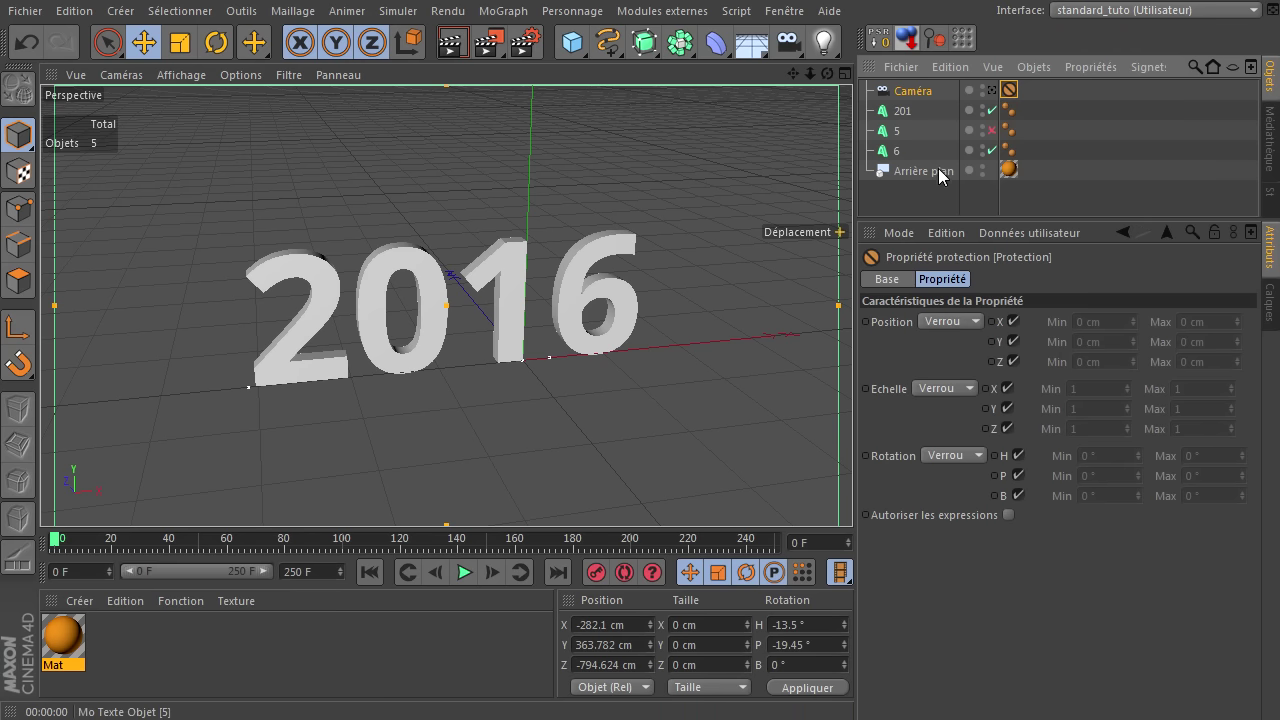
{"action": "left_click", "coordinate": [926, 206]}
{"action": "left_click", "coordinate": [856, 501]}
{"action": "left_click", "coordinate": [856, 501]}
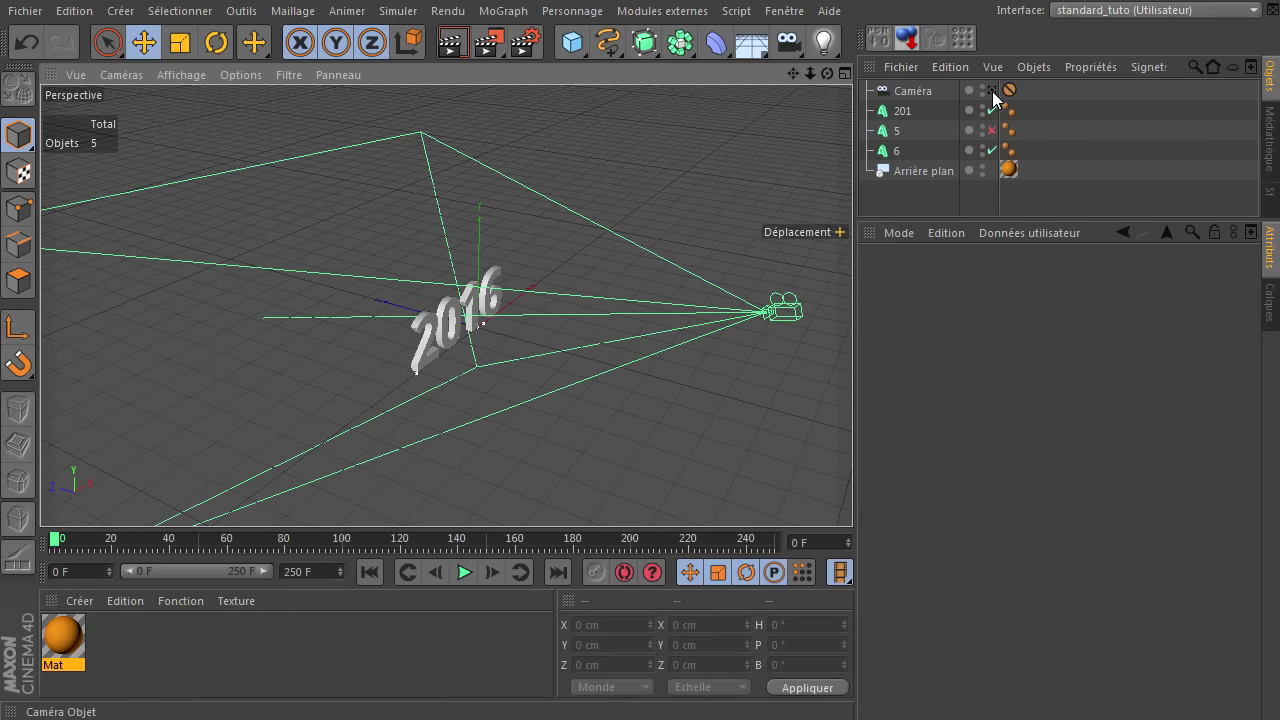
{"action": "left_click", "coordinate": [999, 97]}
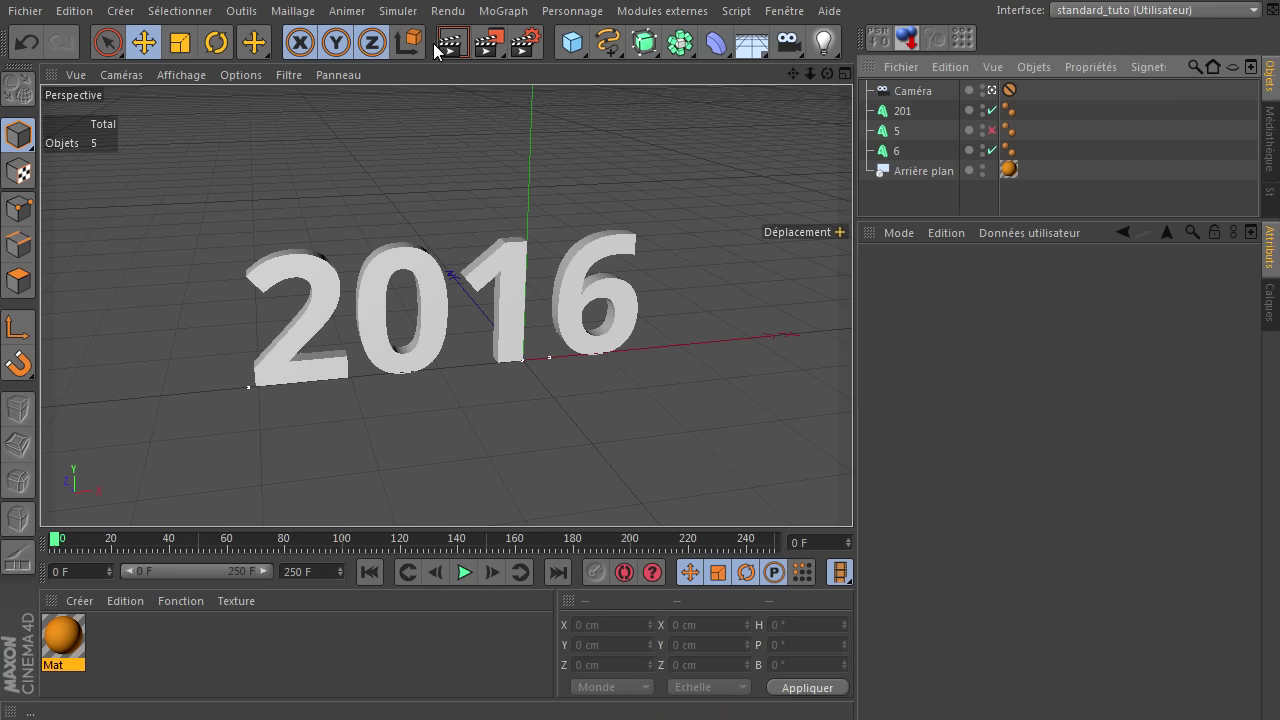
{"action": "left_click", "coordinate": [447, 57]}
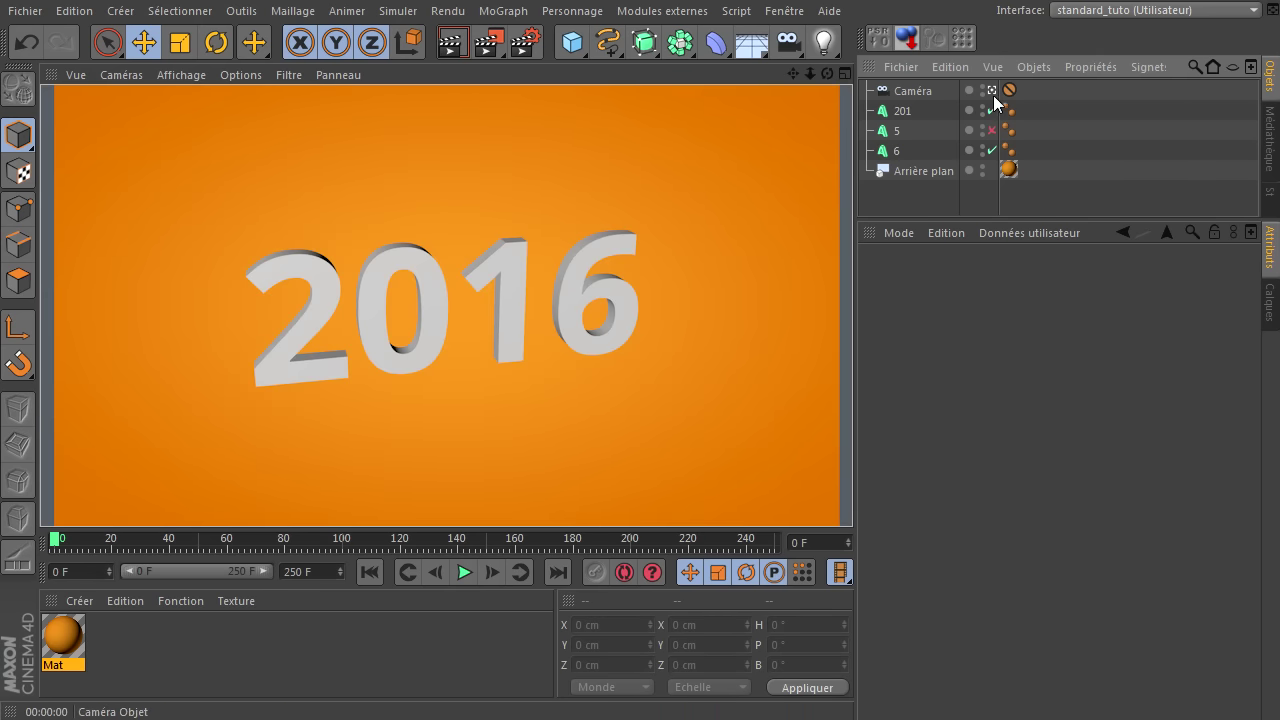
{"action": "left_click", "coordinate": [997, 98]}
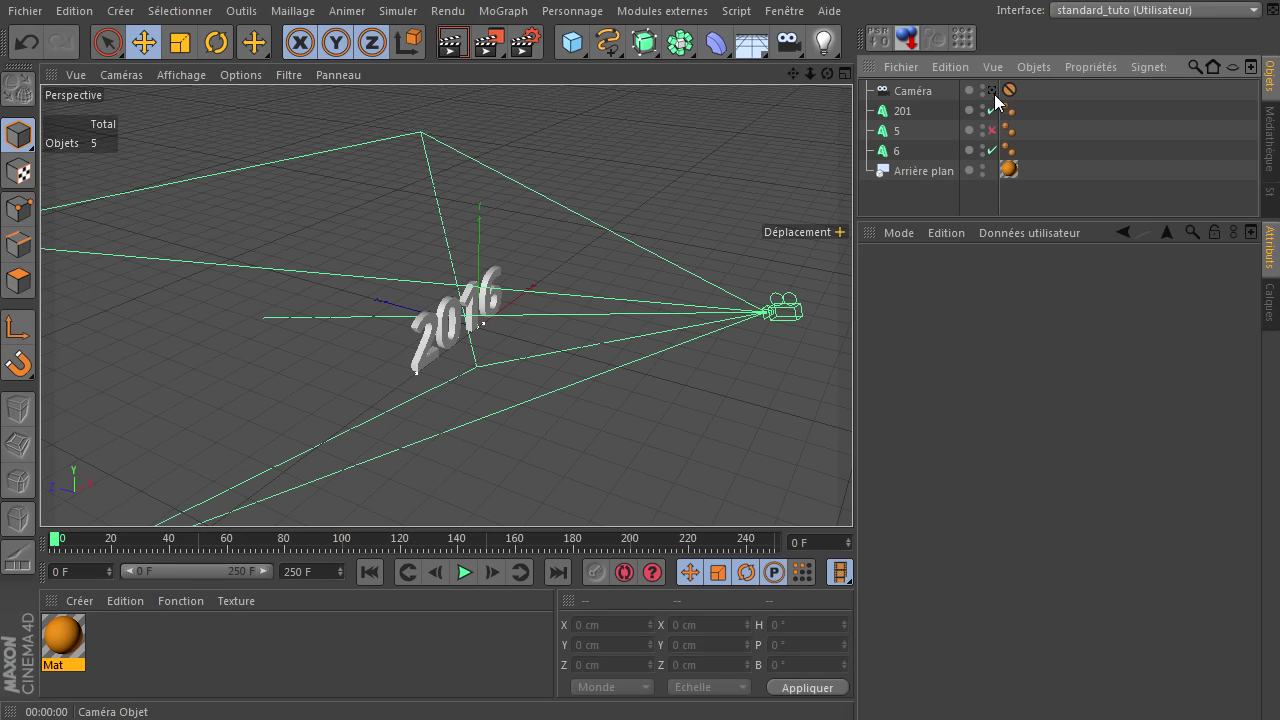
{"action": "left_click", "coordinate": [998, 98]}
{"action": "left_click", "coordinate": [457, 44]}
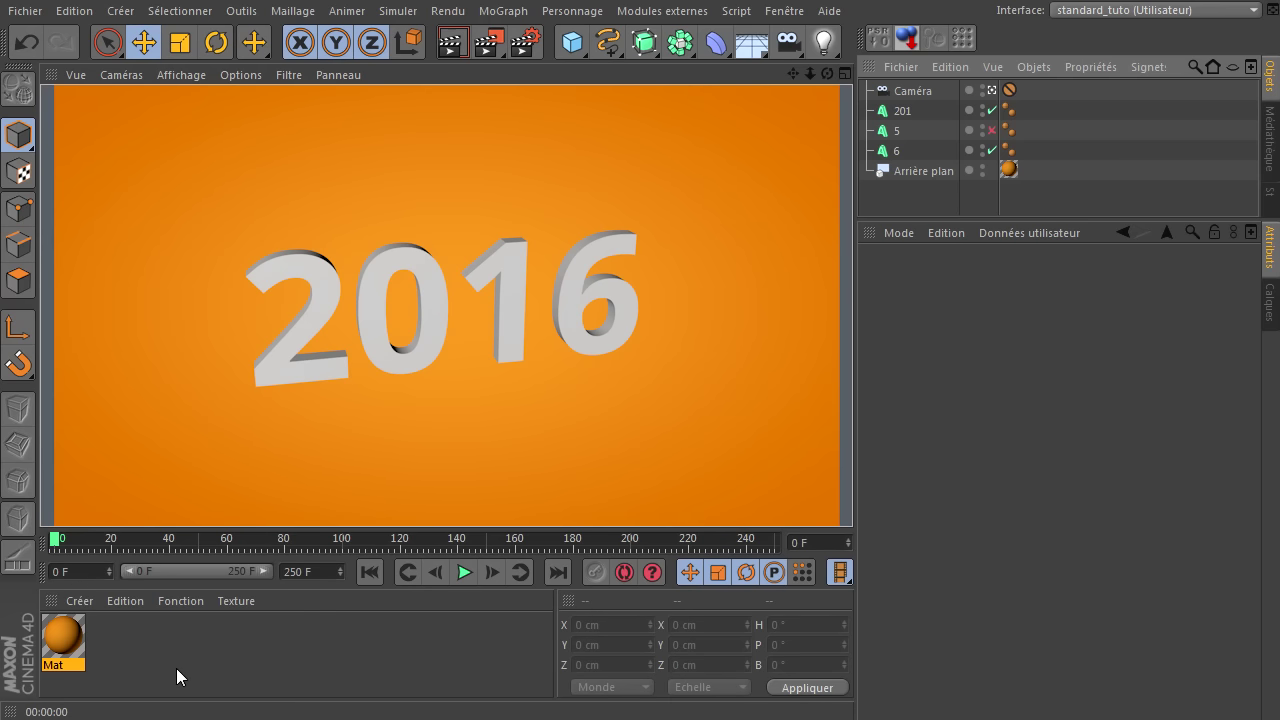
{"action": "left_click", "coordinate": [252, 653]}
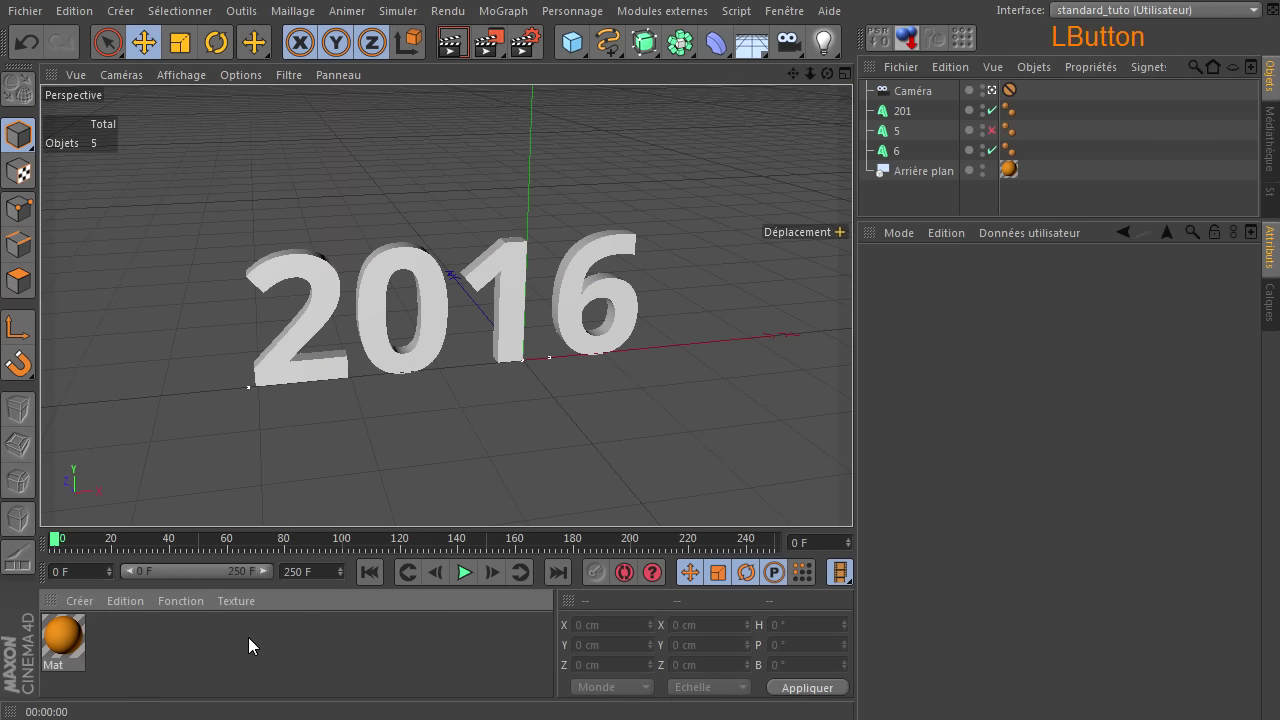
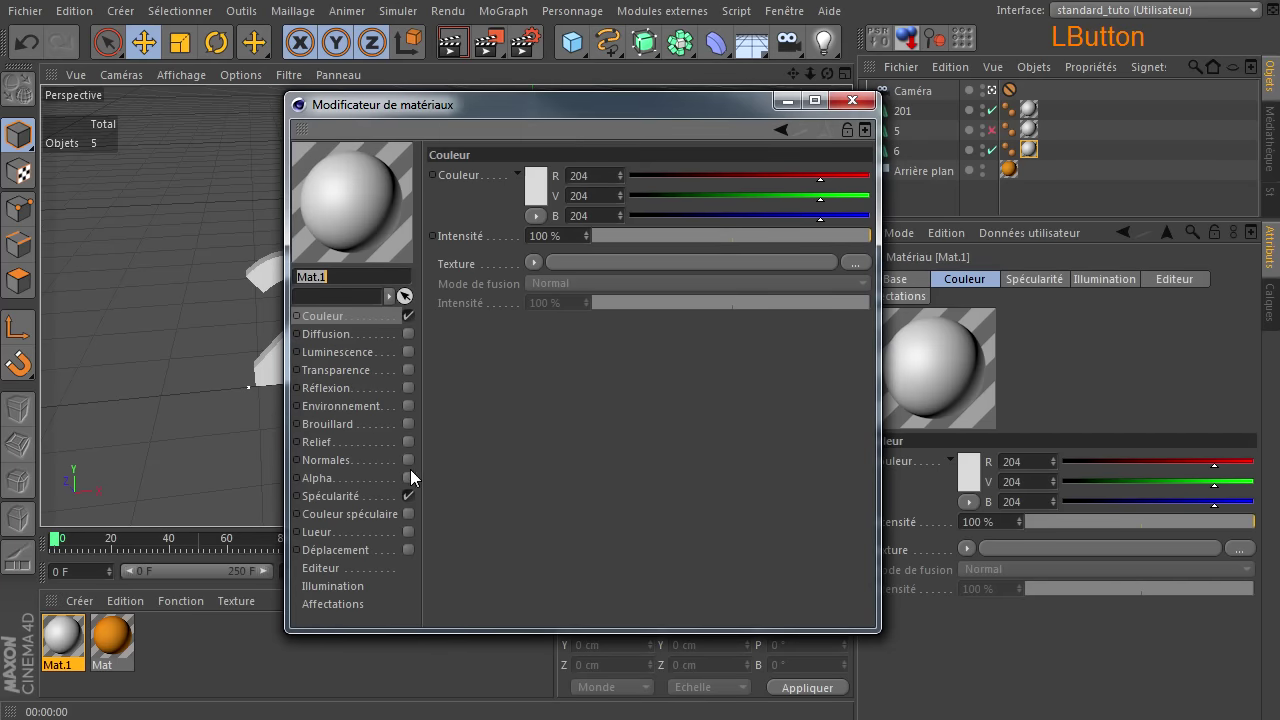
Set Mat.1 colour to 255/255/255 with Luminescence enabled, then render the view
{"action": "left_click", "coordinate": [415, 500]}
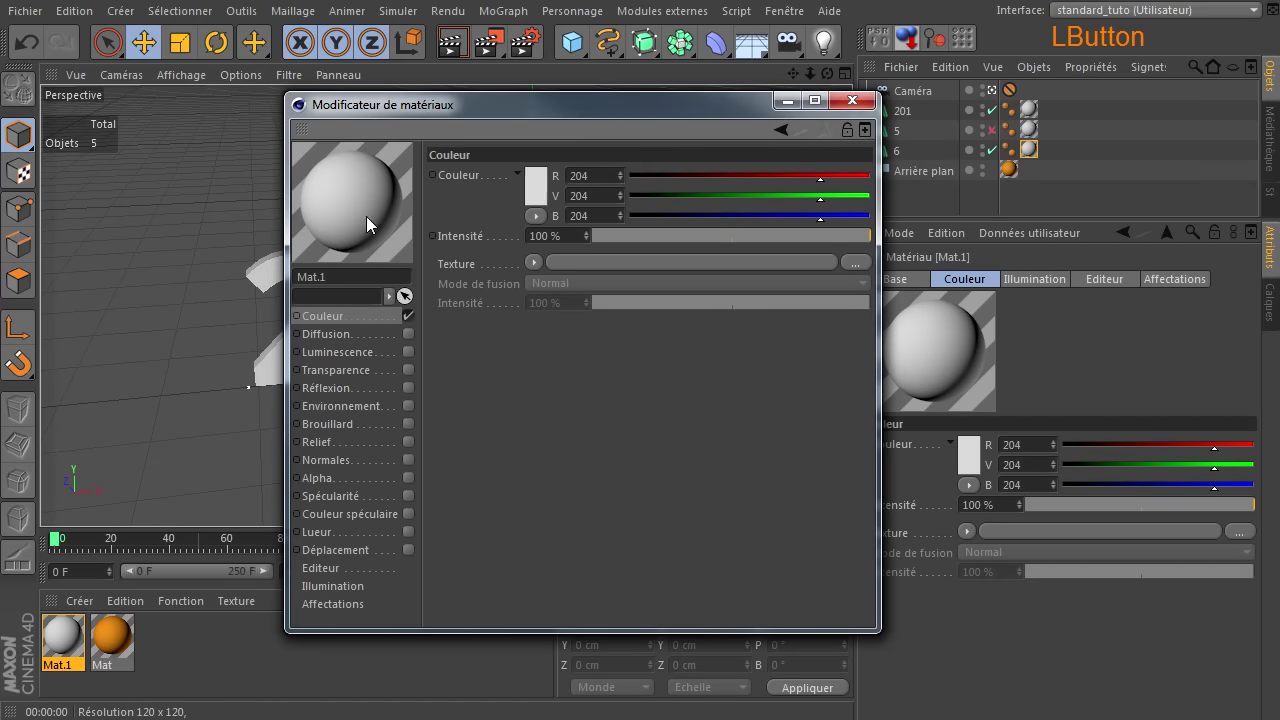
{"action": "left_click", "coordinate": [534, 189]}
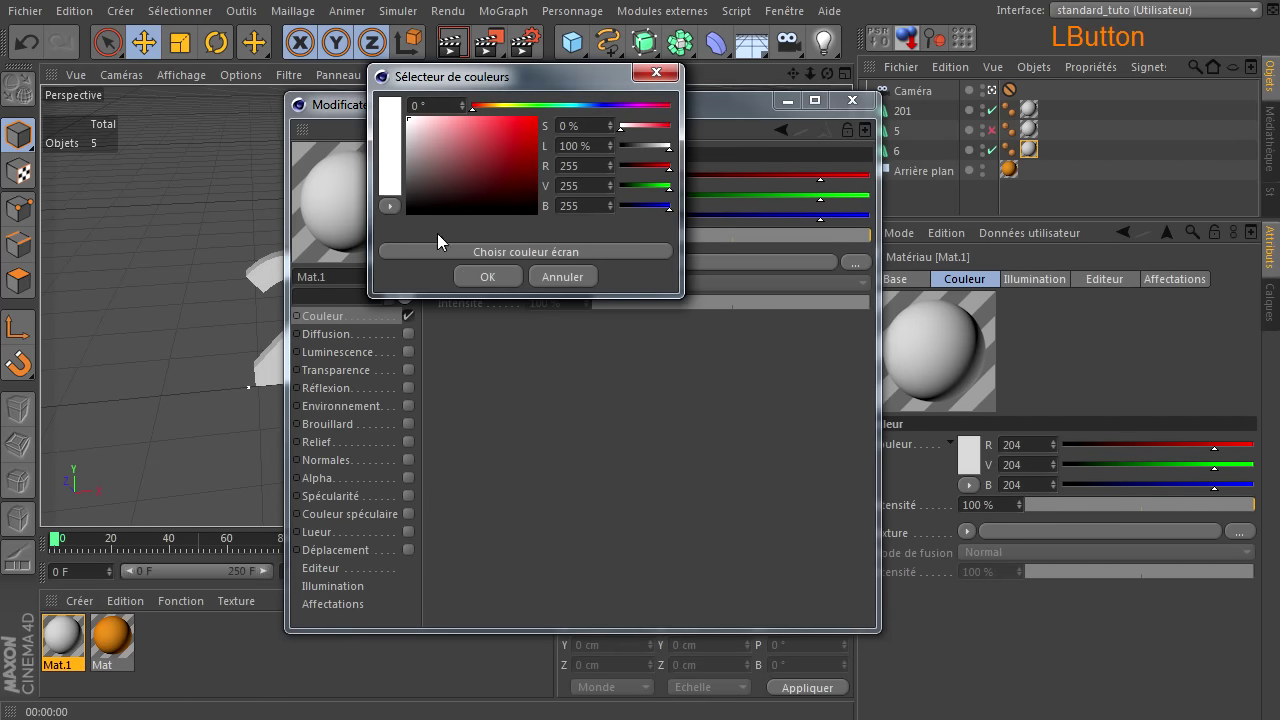
{"action": "left_click", "coordinate": [482, 283]}
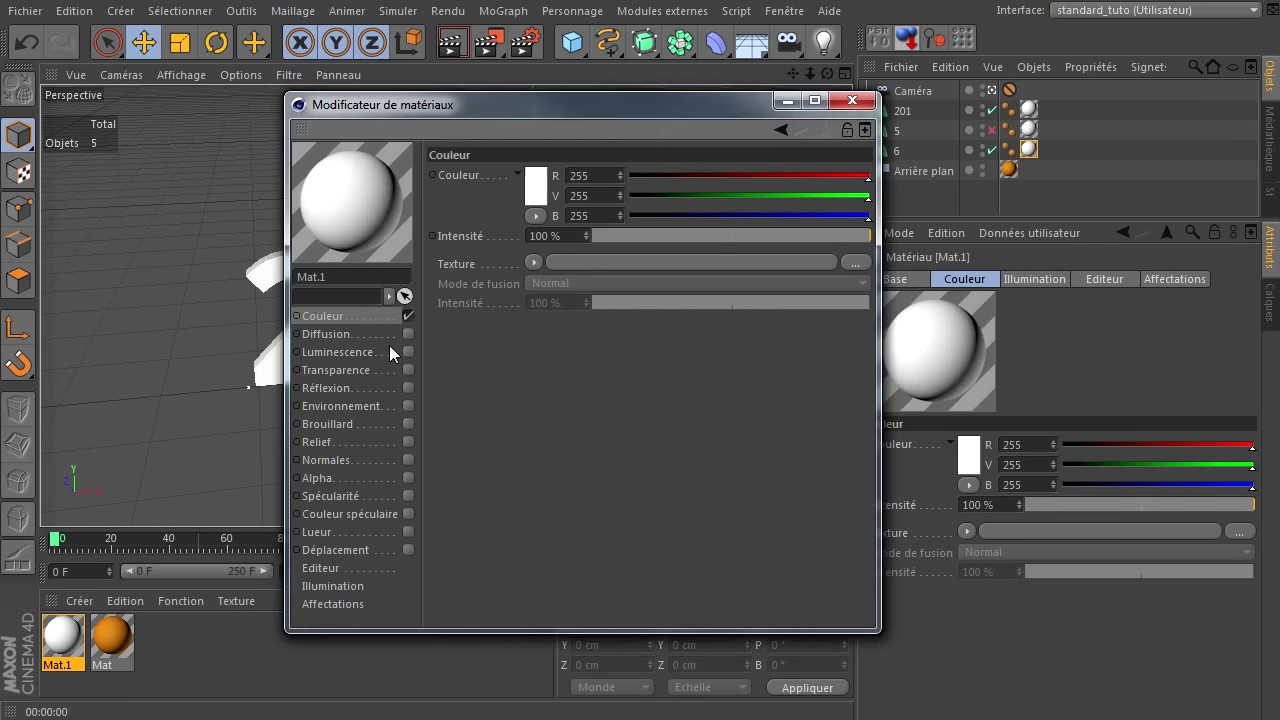
{"action": "left_click", "coordinate": [416, 357]}
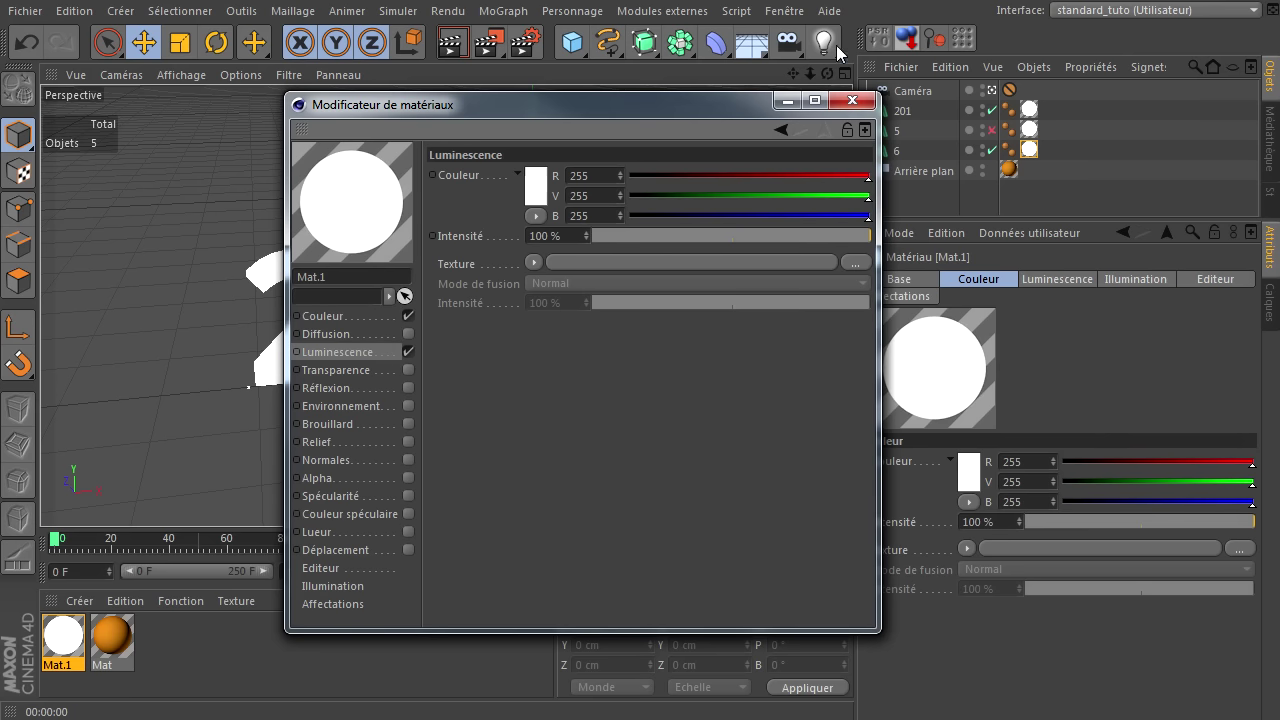
{"action": "left_click", "coordinate": [855, 108]}
Return to the scene view and re-enable the disabled text object 5
{"action": "left_click", "coordinate": [449, 51]}
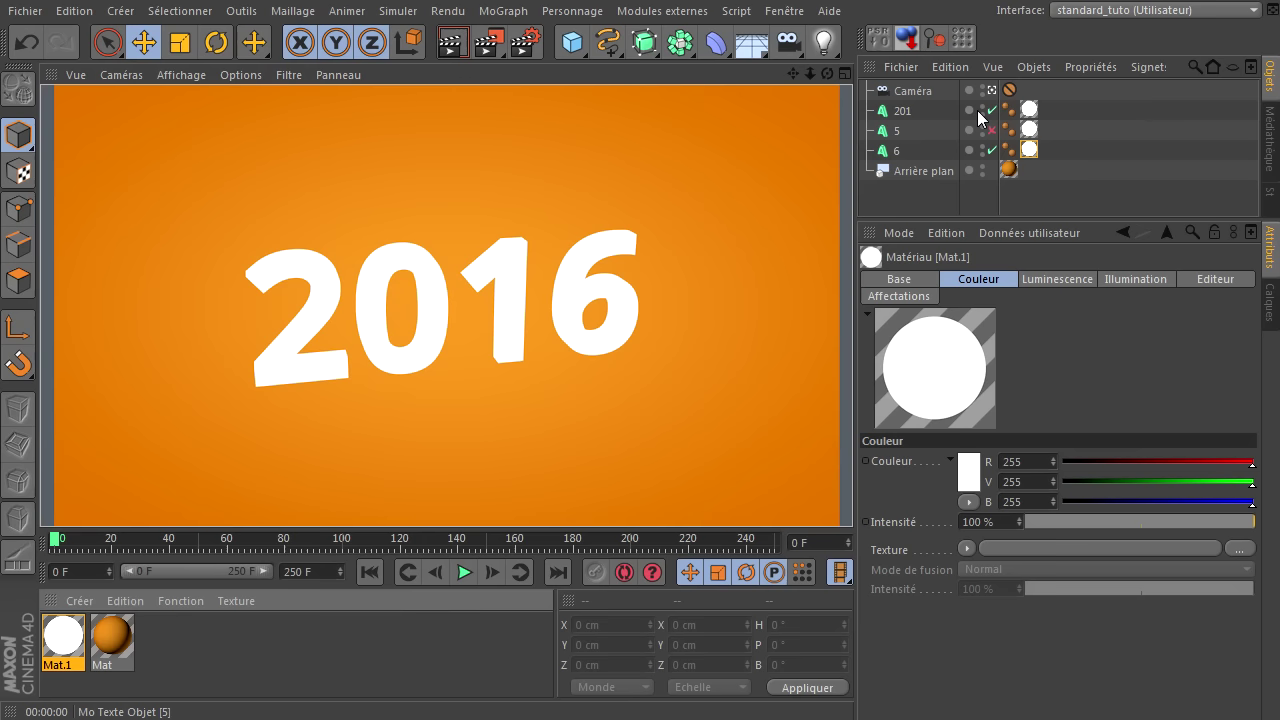
{"action": "left_click", "coordinate": [999, 97]}
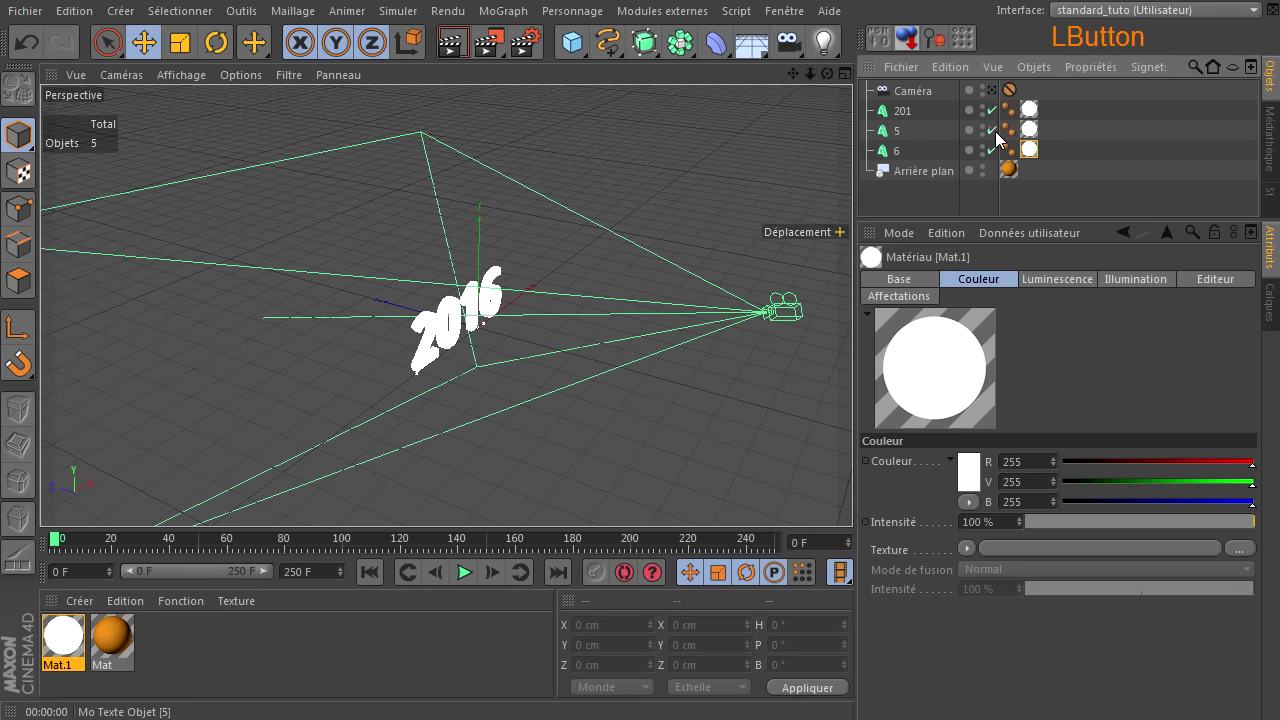
{"action": "left_click", "coordinate": [856, 501]}
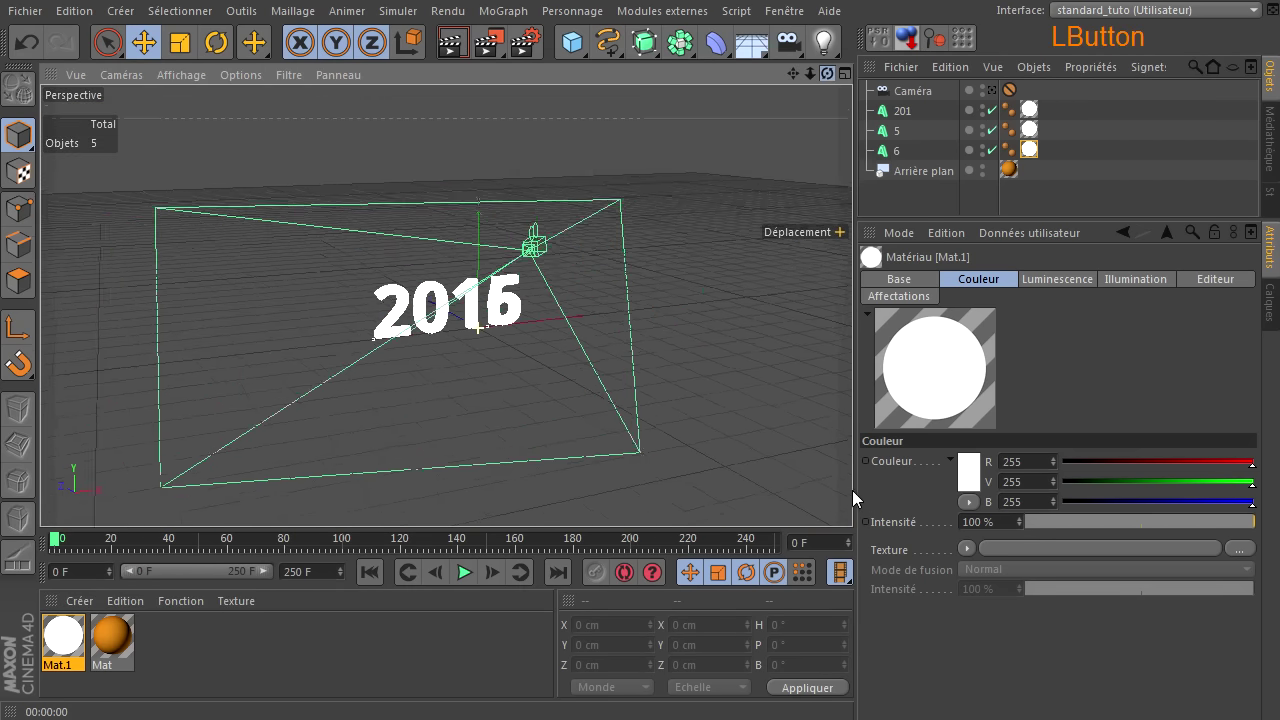
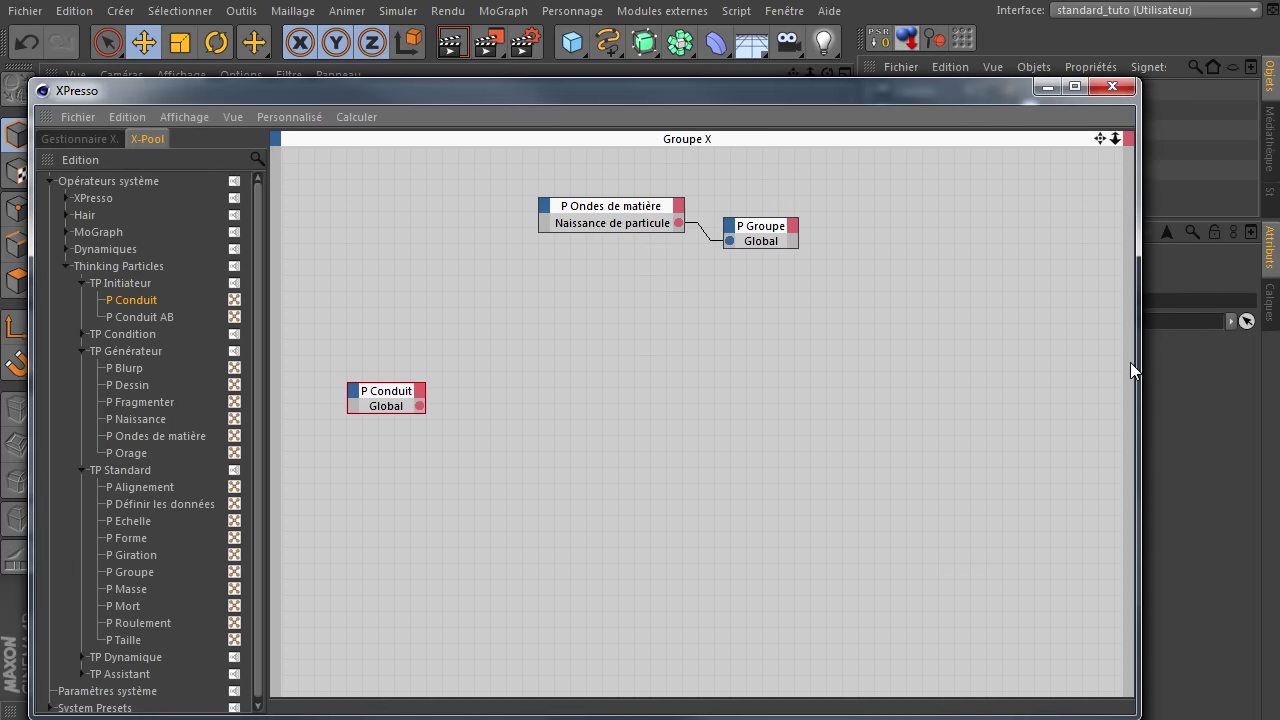
Select the P Ondes de matière node and reveal its attributes
{"action": "left_click", "coordinate": [1145, 367]}
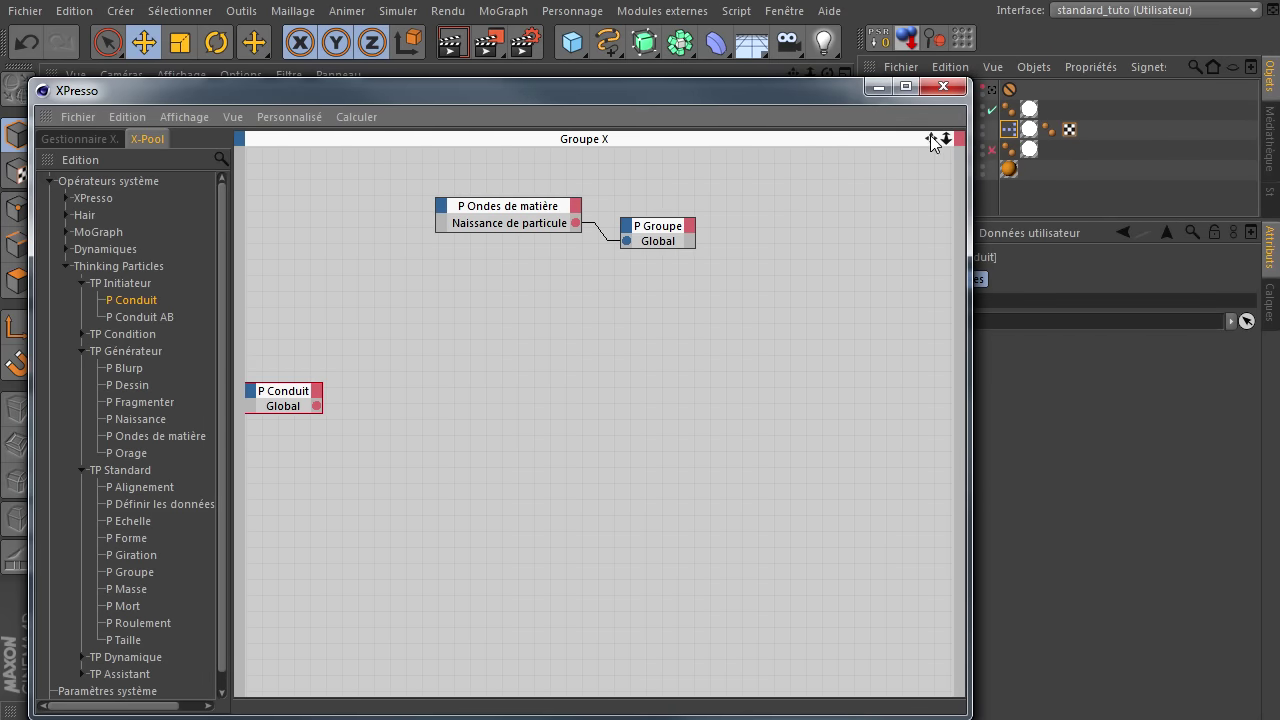
{"action": "left_click", "coordinate": [939, 145]}
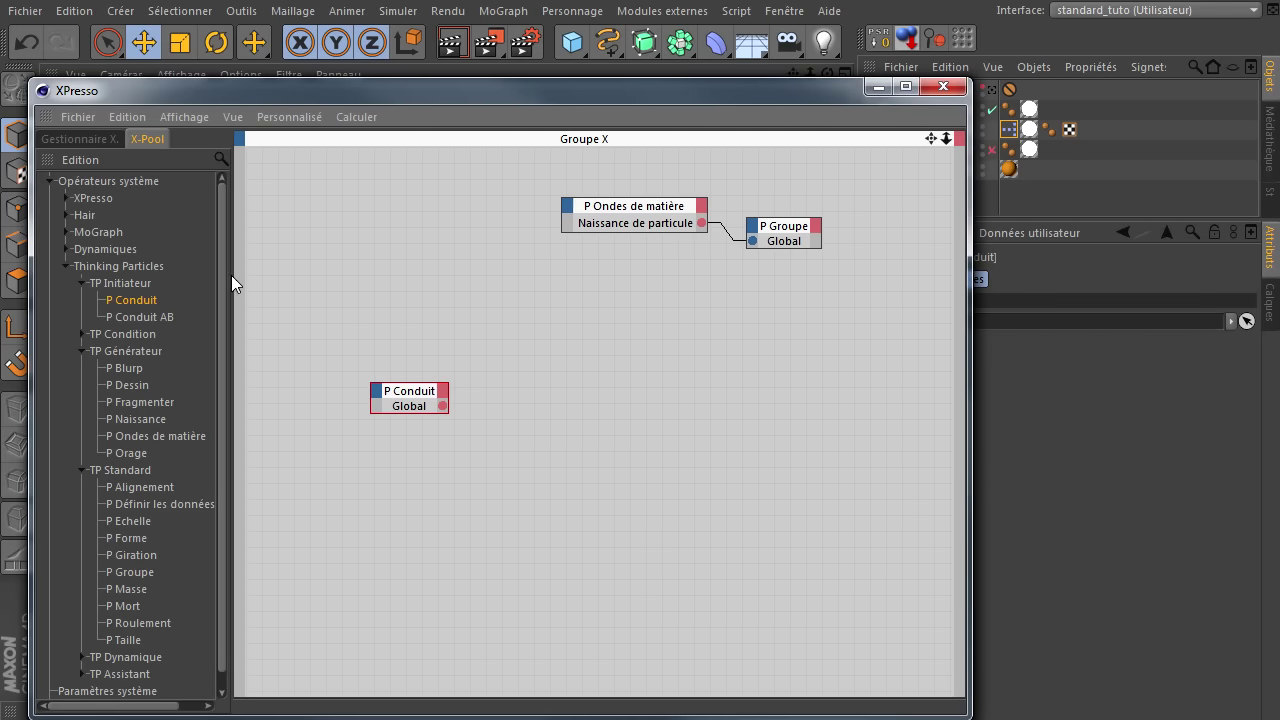
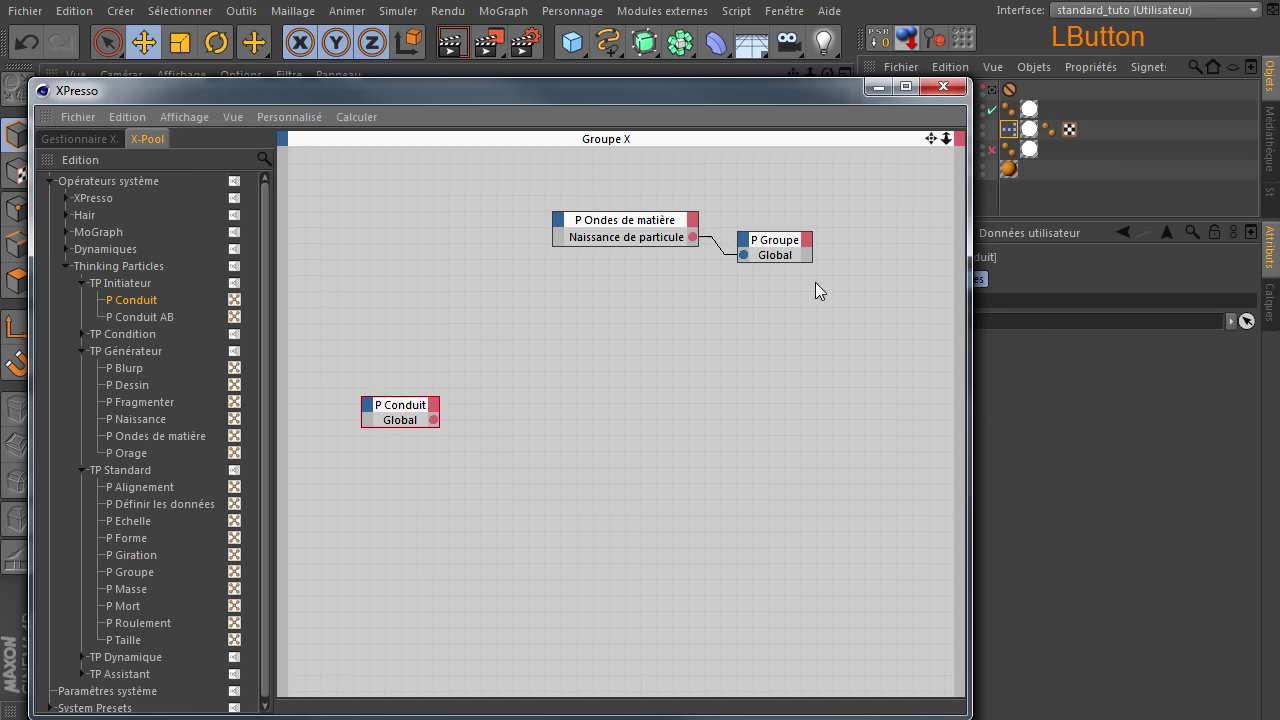
{"action": "left_click", "coordinate": [632, 229]}
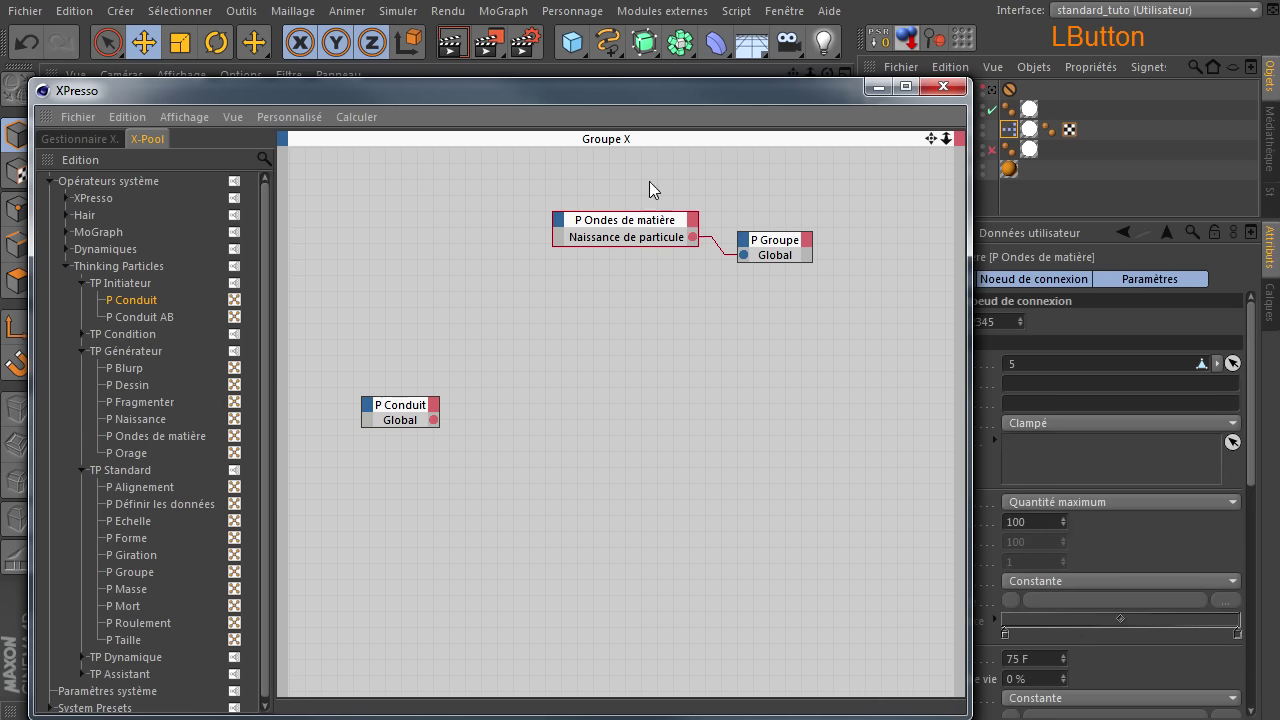
{"action": "left_click", "coordinate": [699, 93]}
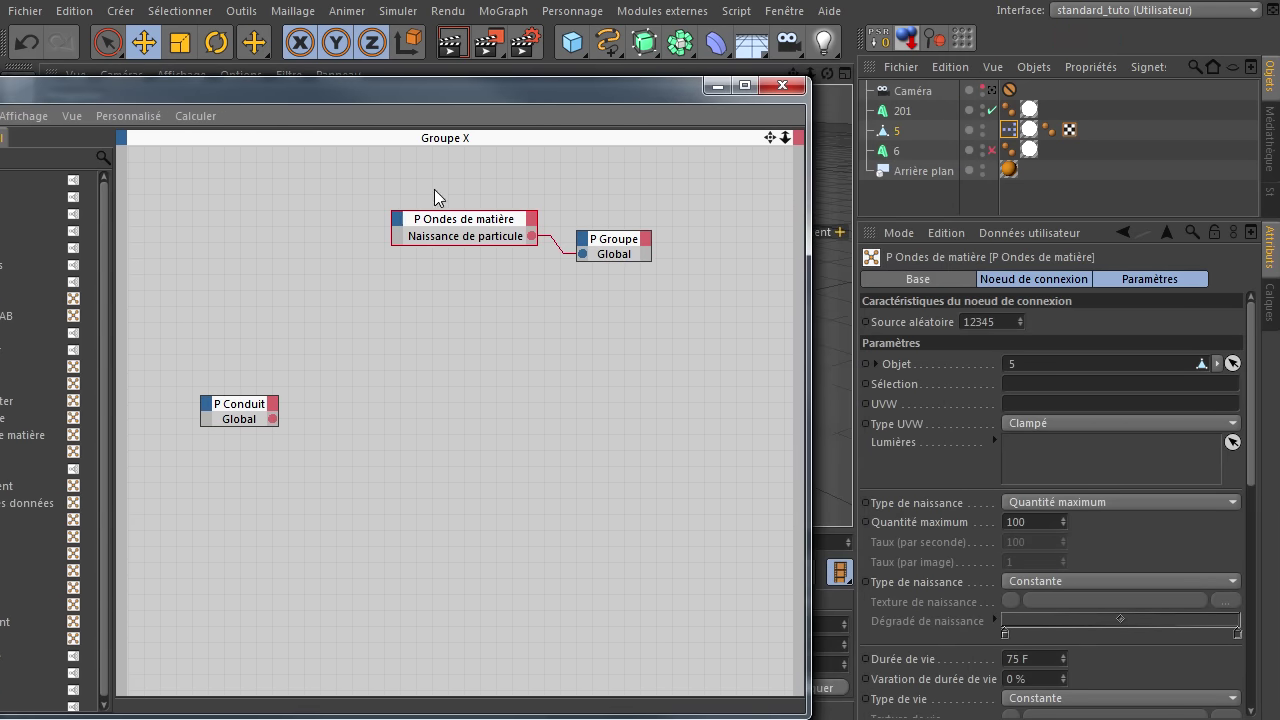
Set the emitter's Quantité maximum to 1000 particles
{"action": "left_click", "coordinate": [441, 230]}
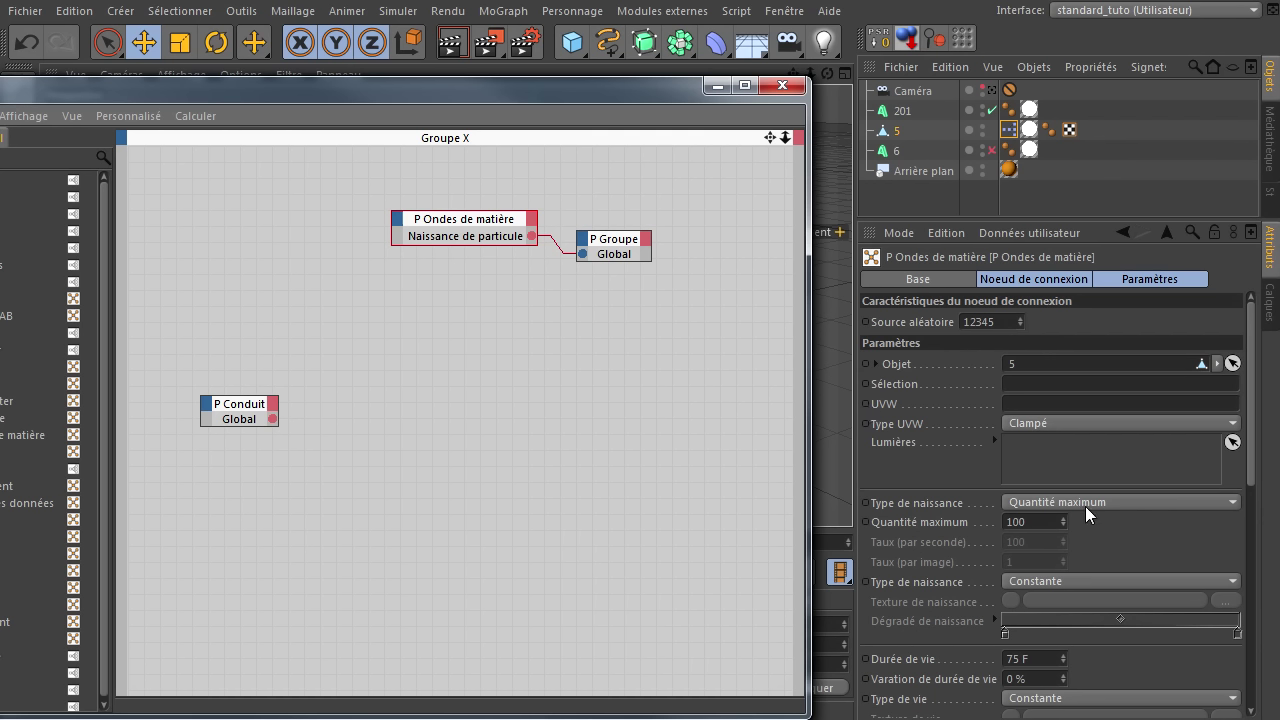
{"action": "left_click", "coordinate": [1037, 532]}
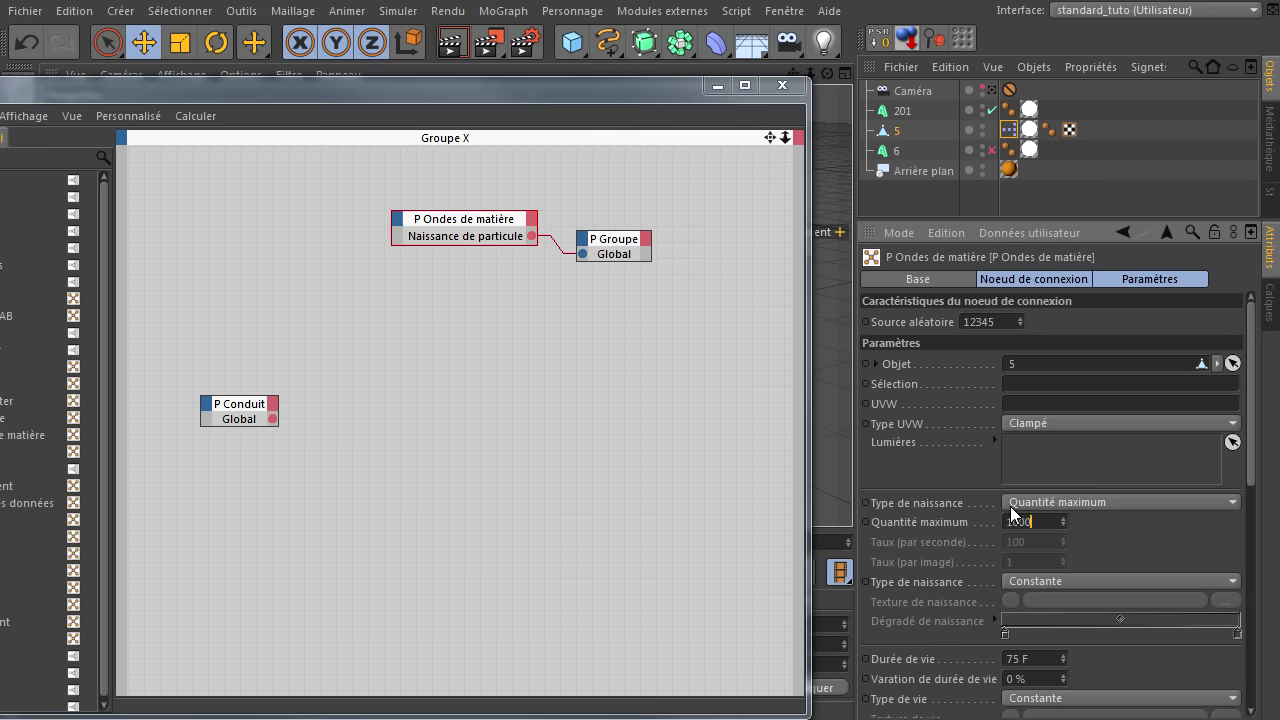
{"action": "left_click", "coordinate": [1094, 524]}
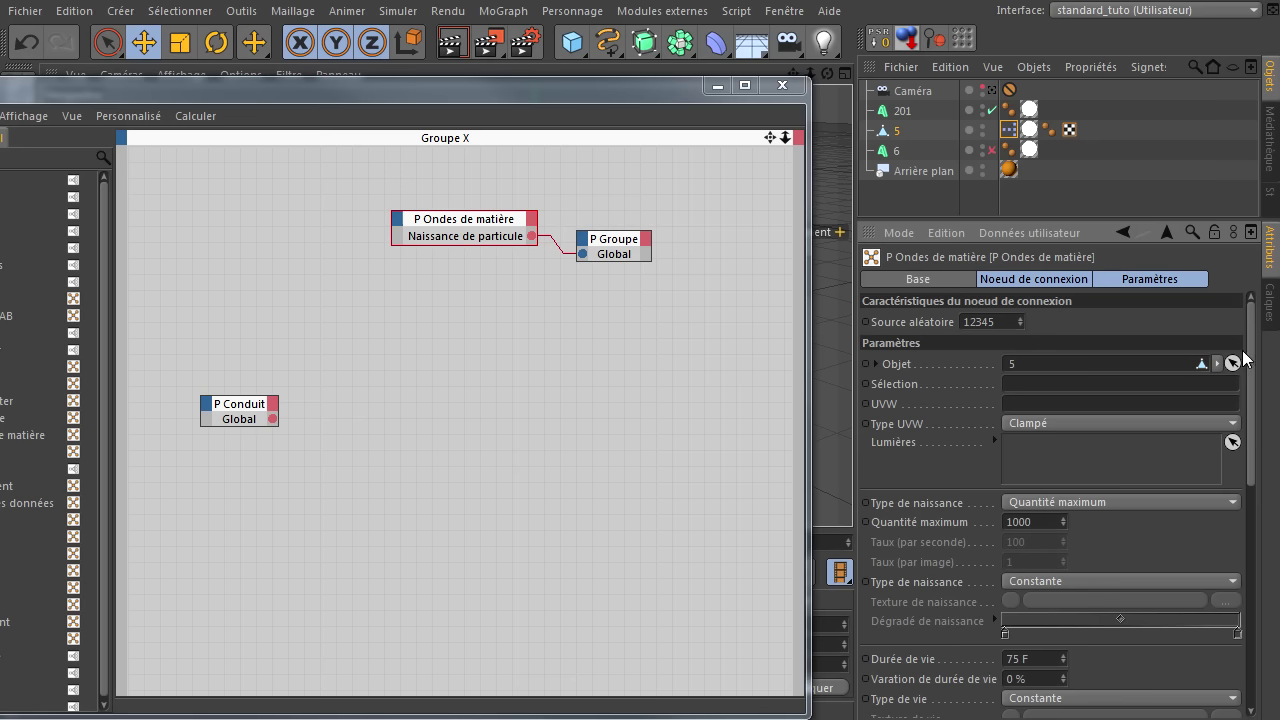
Set particle Vitesse to 20 and begin editing Taille toward 100
{"action": "left_click", "coordinate": [1256, 358]}
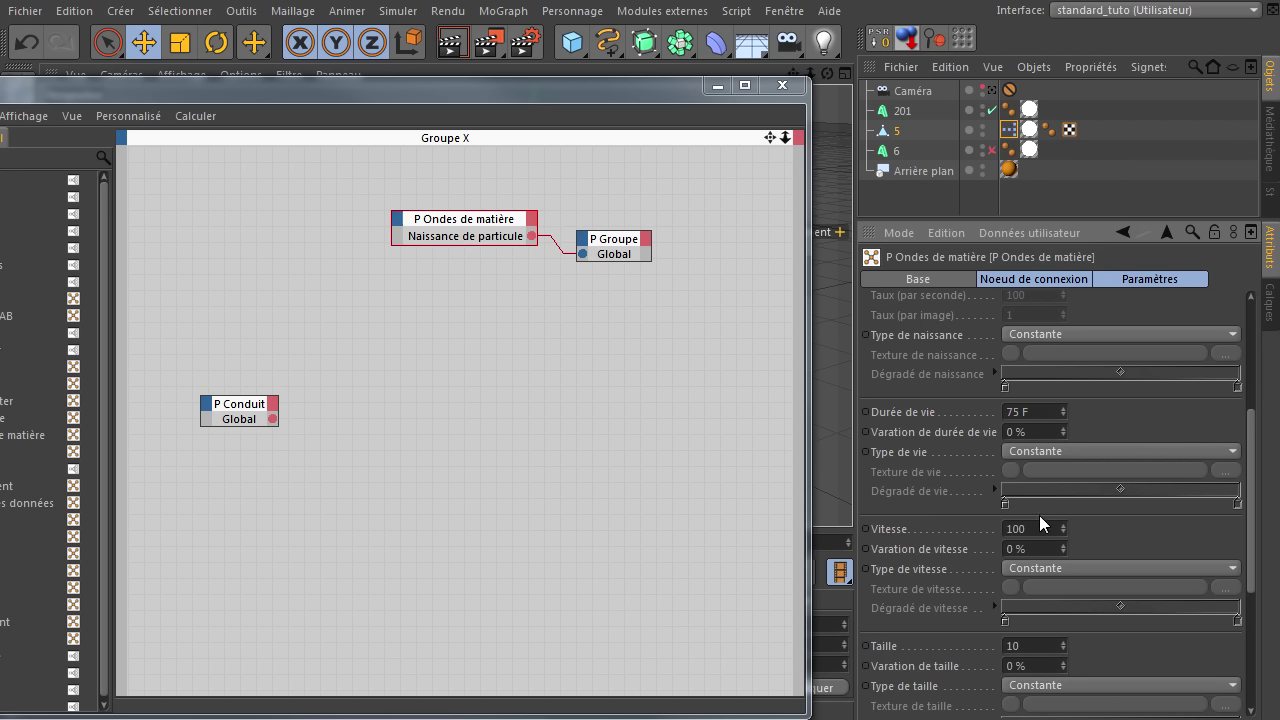
{"action": "left_click", "coordinate": [1034, 538]}
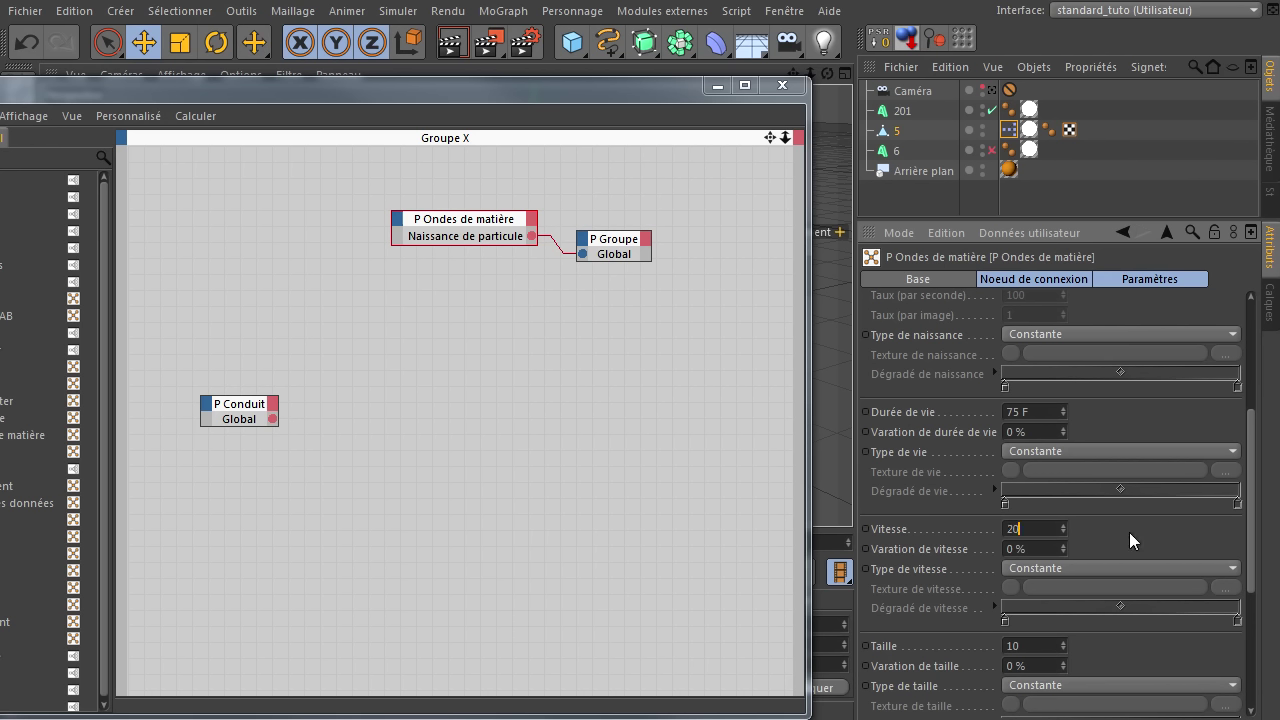
{"action": "left_click", "coordinate": [1132, 540]}
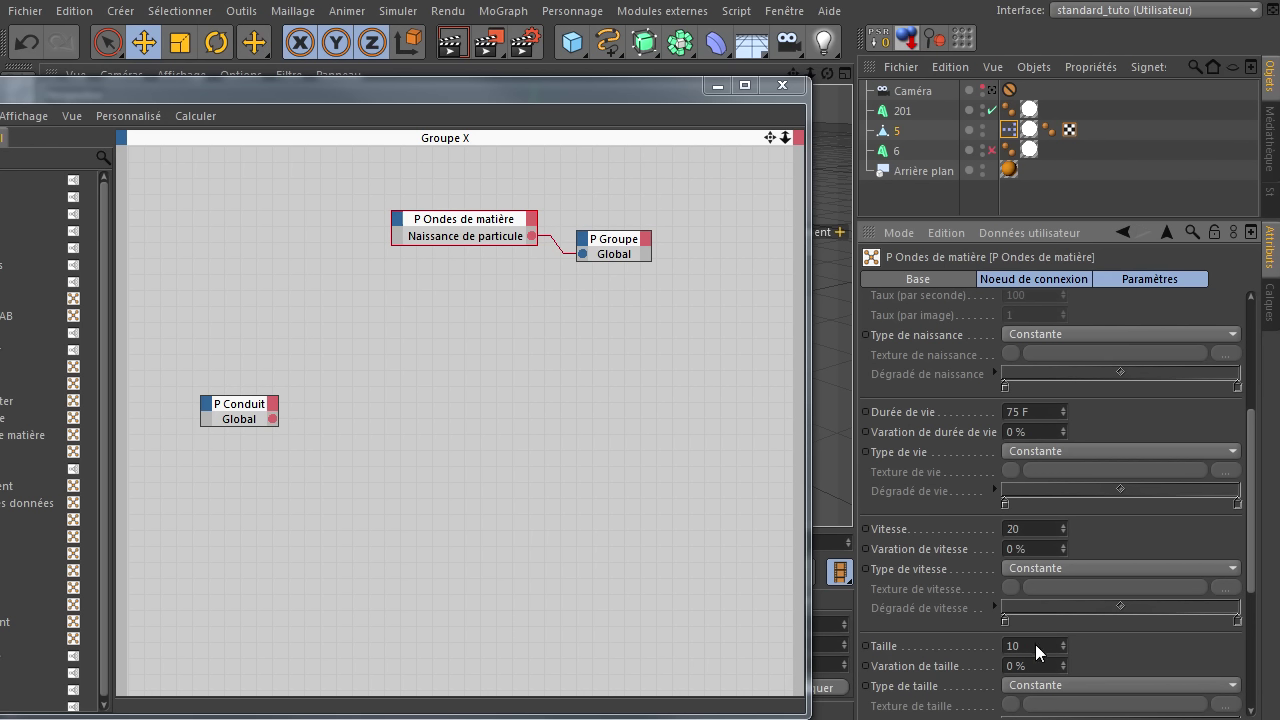
{"action": "left_click", "coordinate": [1042, 650]}
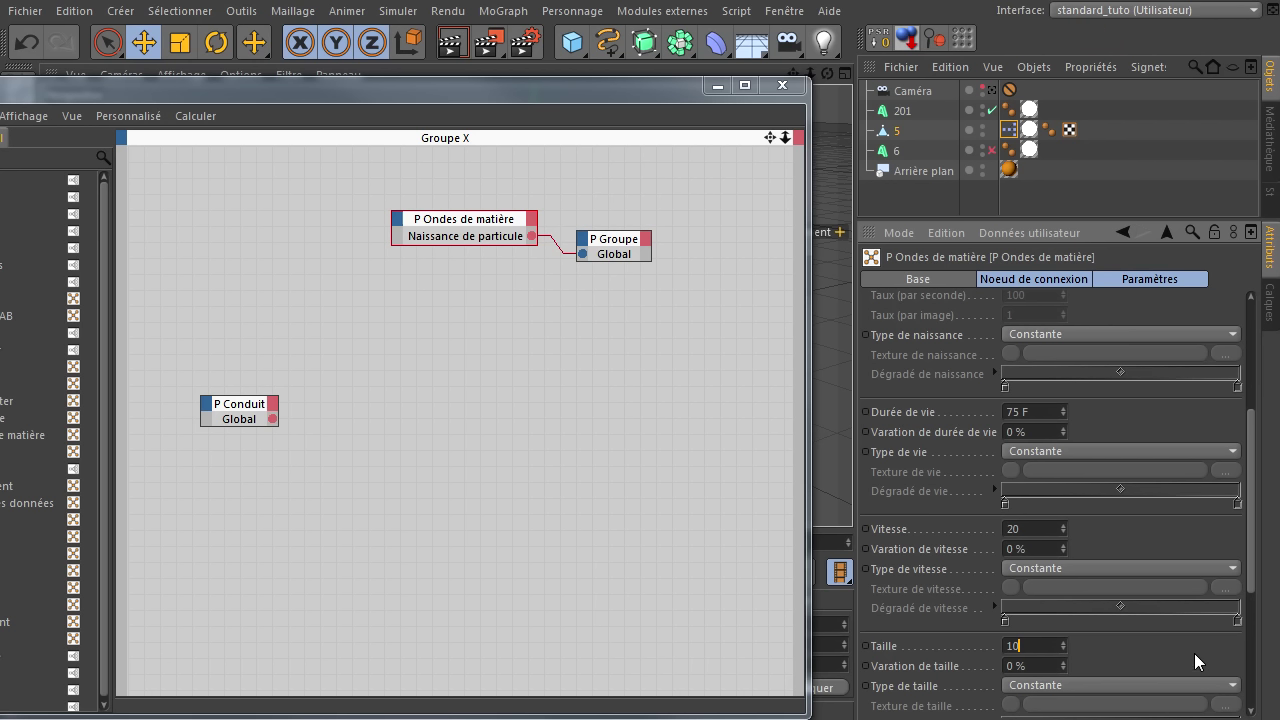